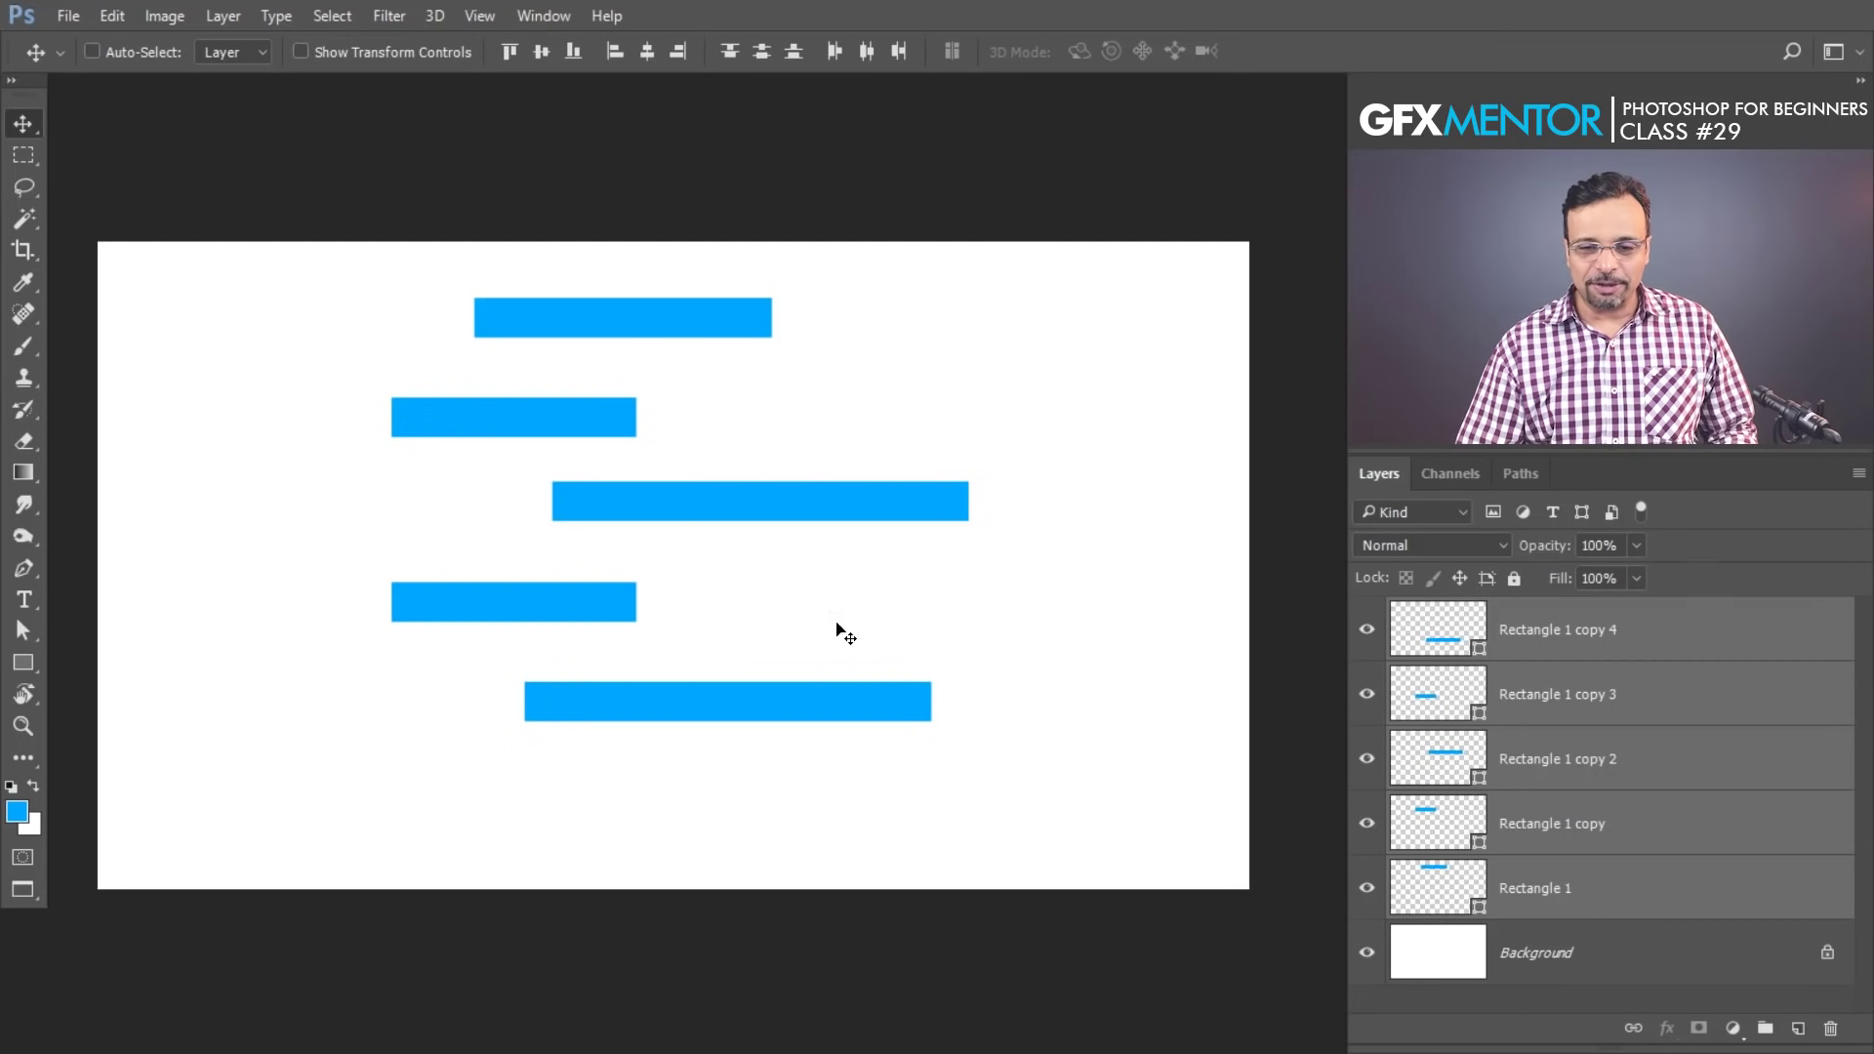
# - Drag two of the blue bars to new, staggered positions on the canvas
pyautogui.moveTo(620, 320); pyautogui.dragTo(541, 563)
pyautogui.moveTo(644, 518); pyautogui.dragTo(24, 139)
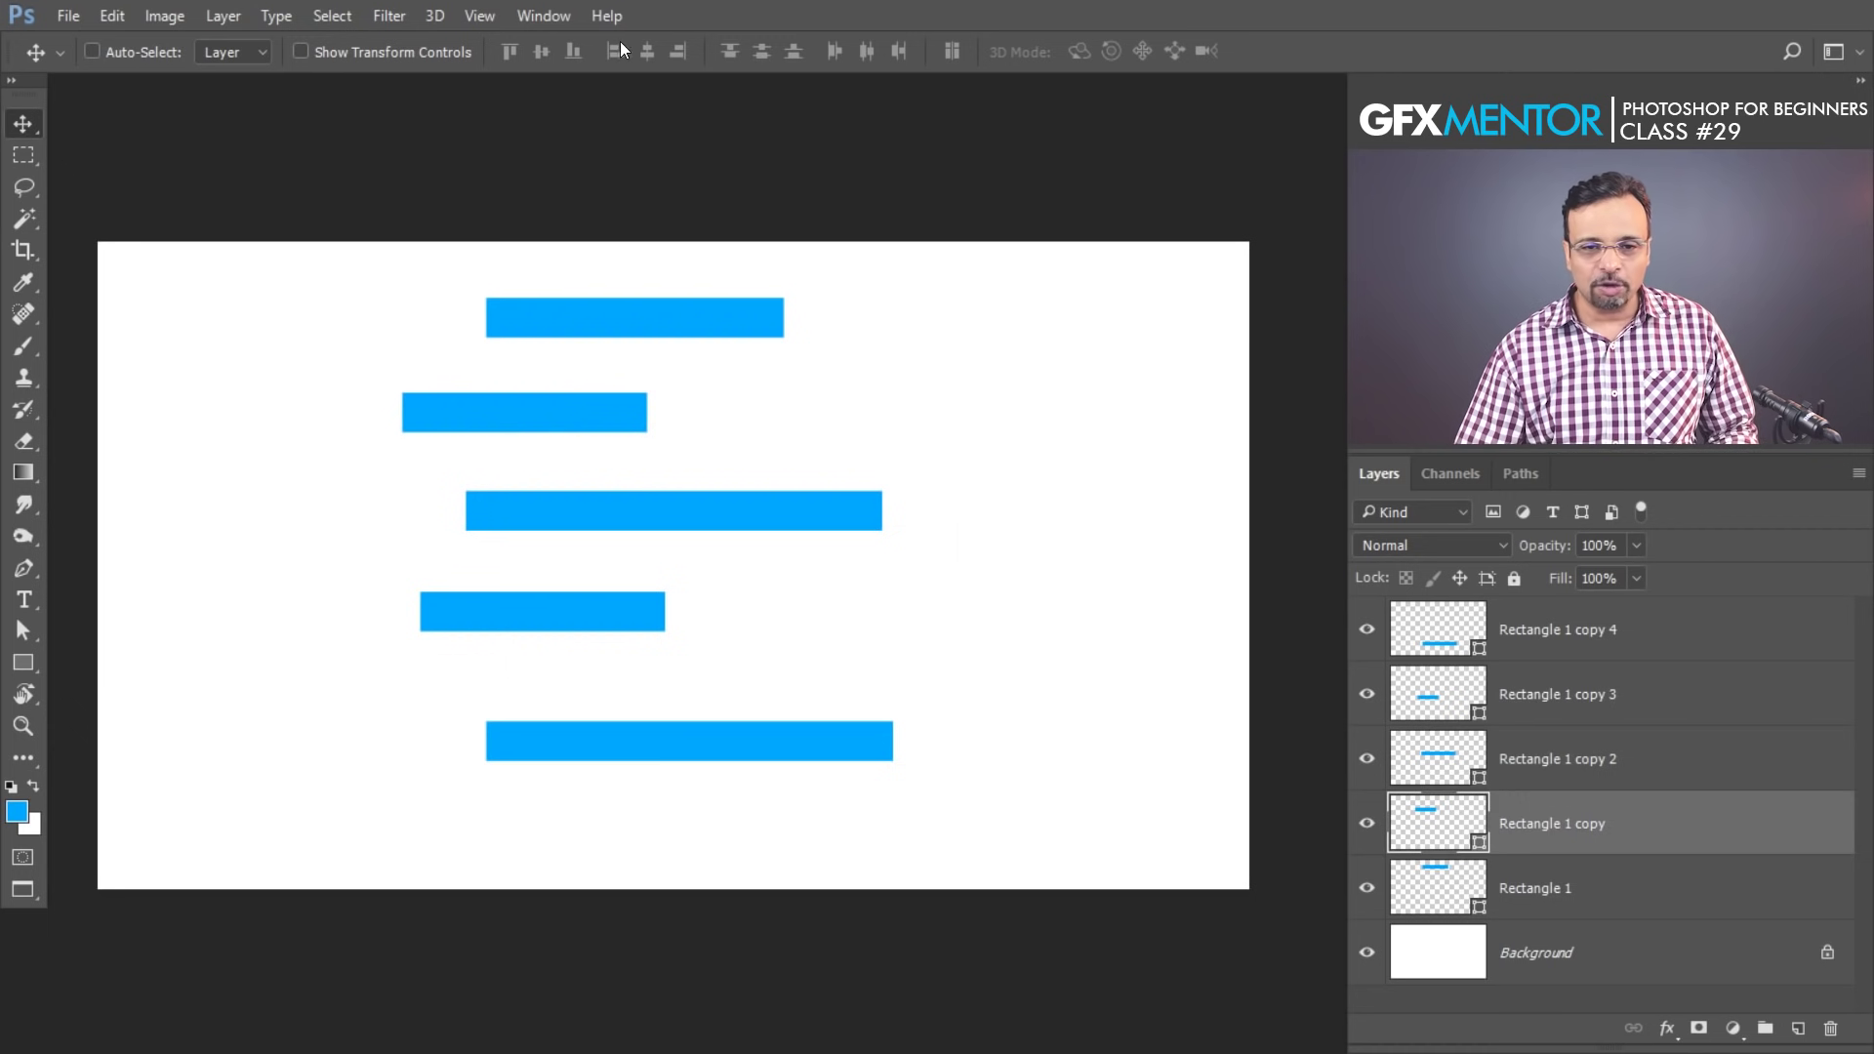
# - With all five bars selected, try Align left and horizontal centers, then settle on Align right edges
pyautogui.click(810, 66)
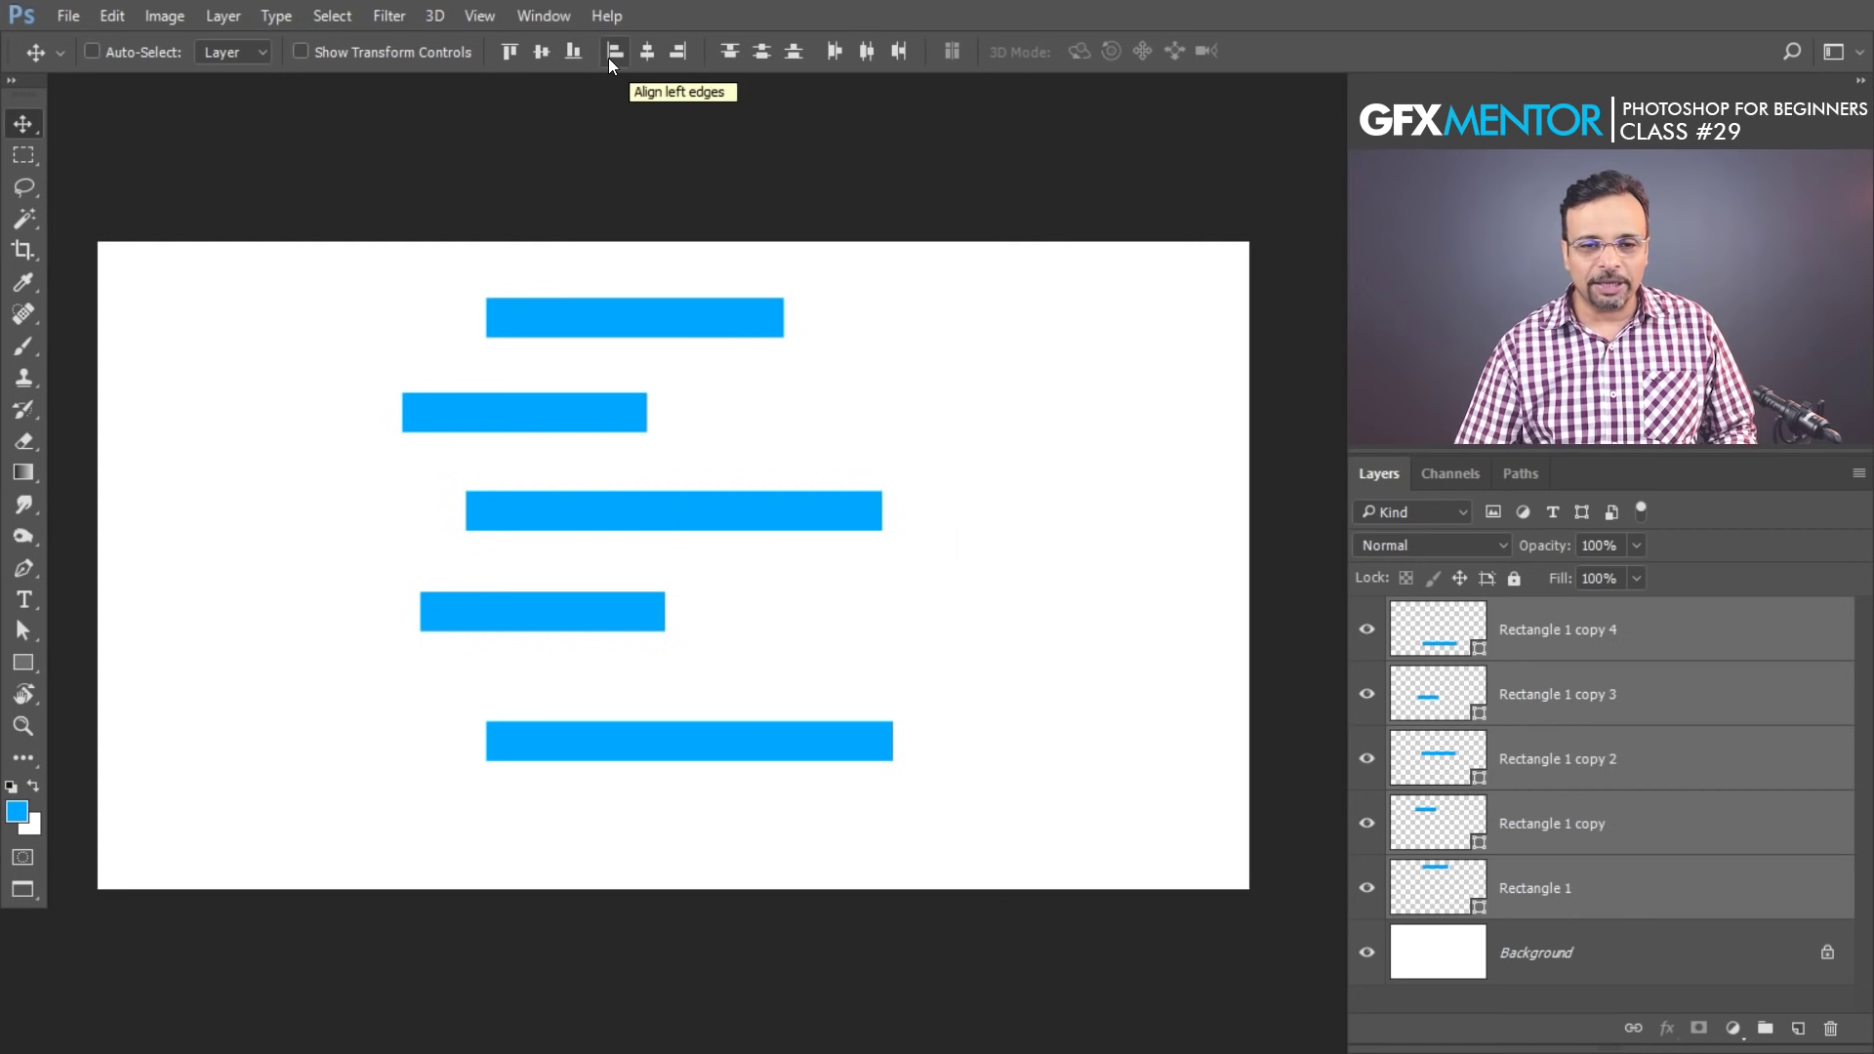
pyautogui.click(618, 63)
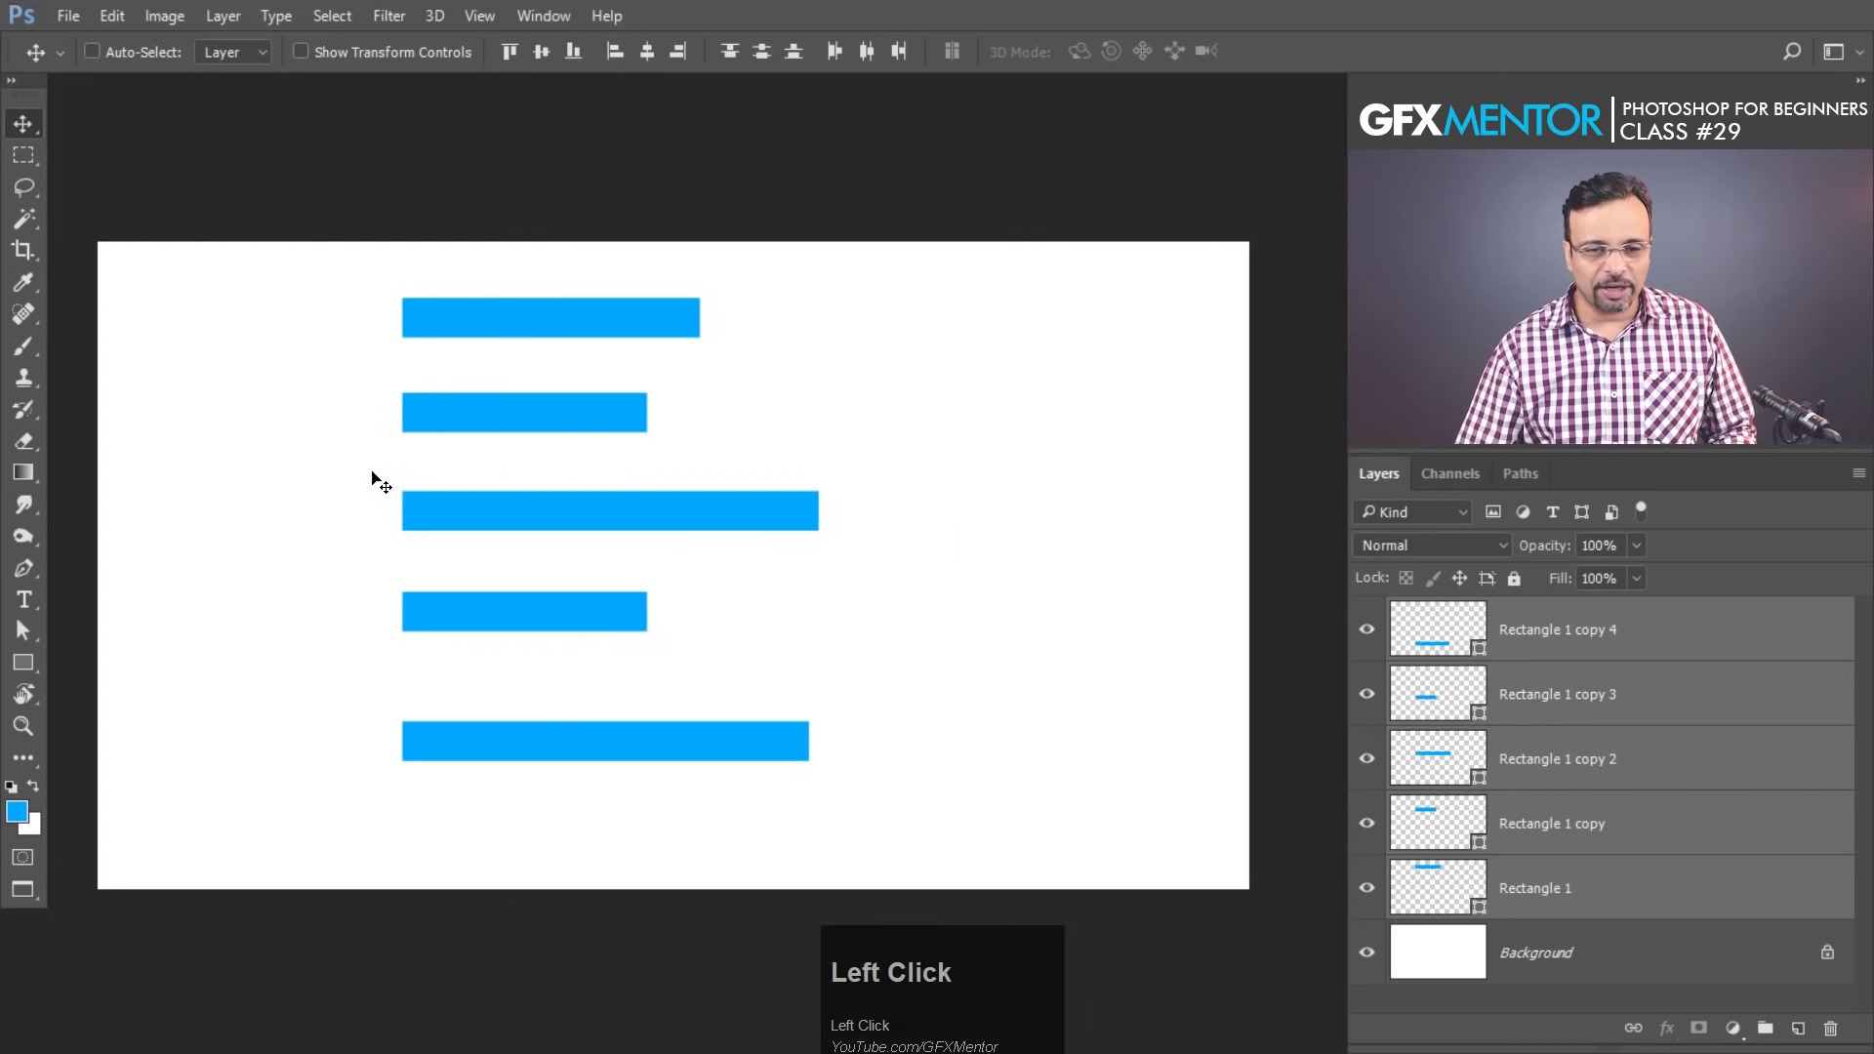
pyautogui.click(660, 63)
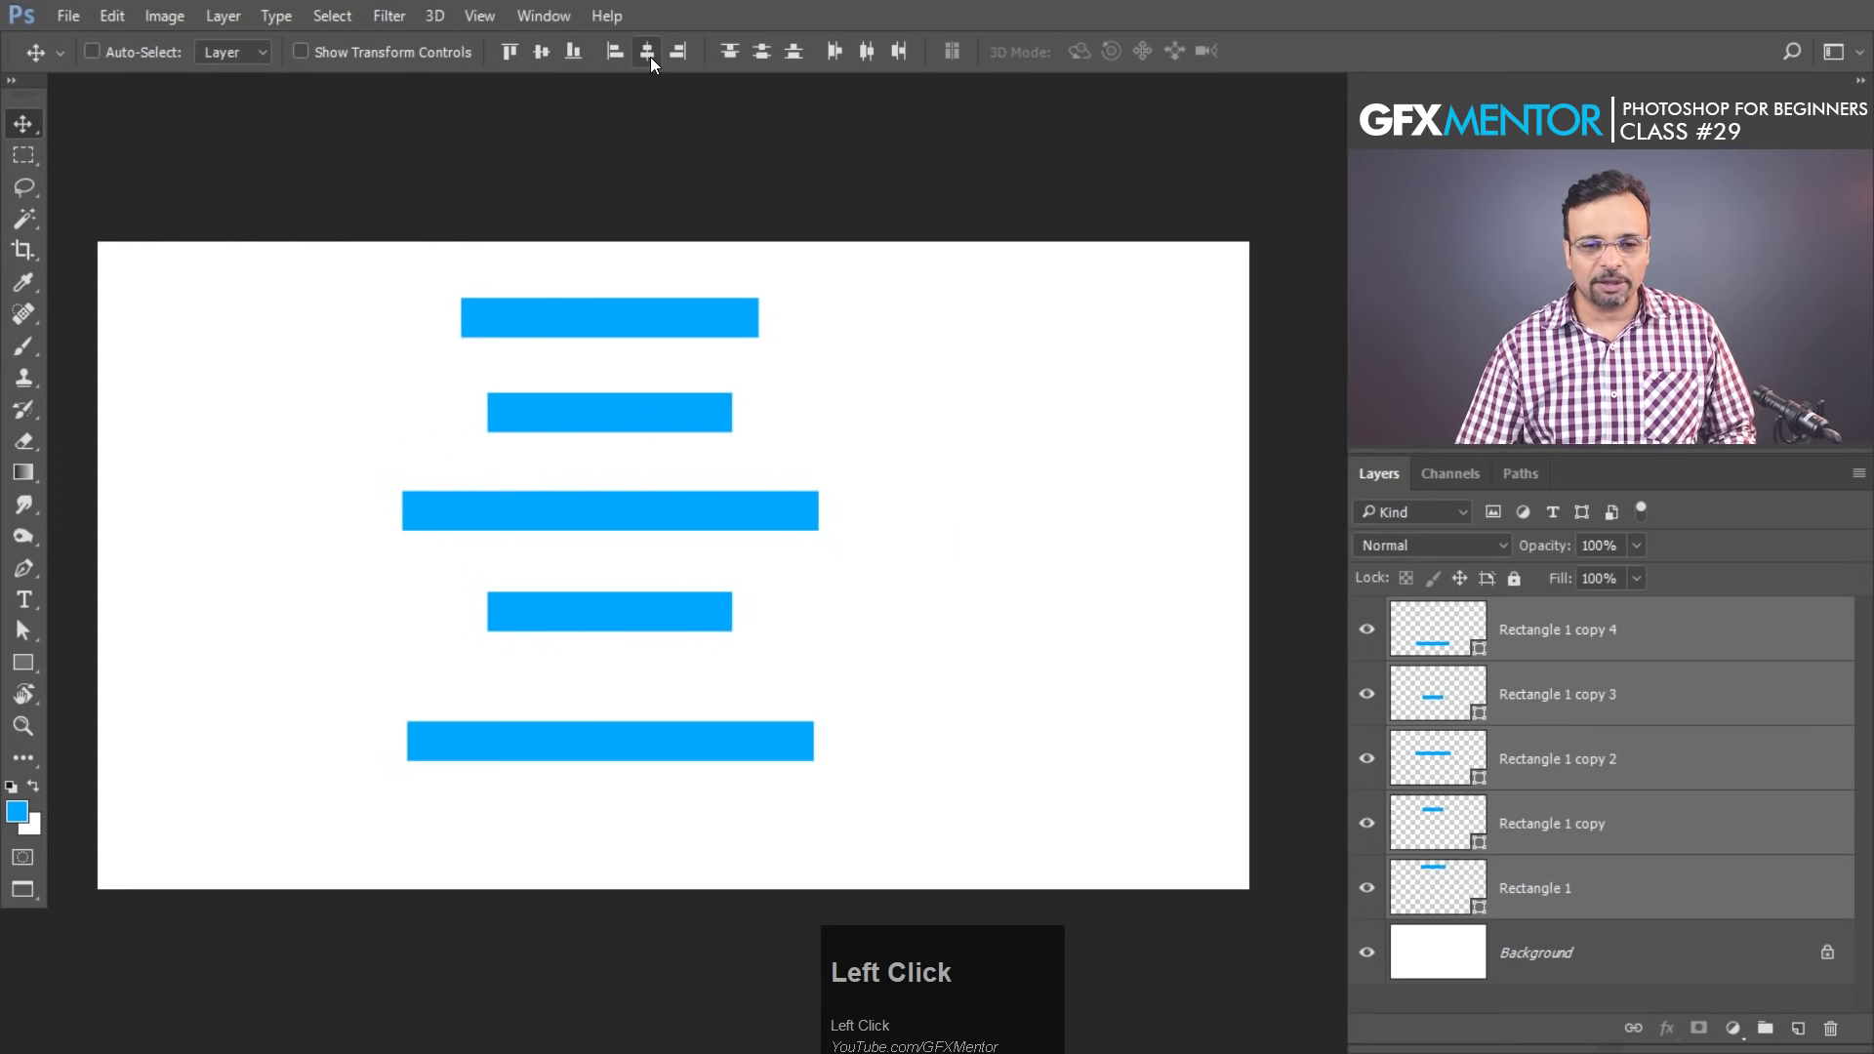
pyautogui.click(684, 56)
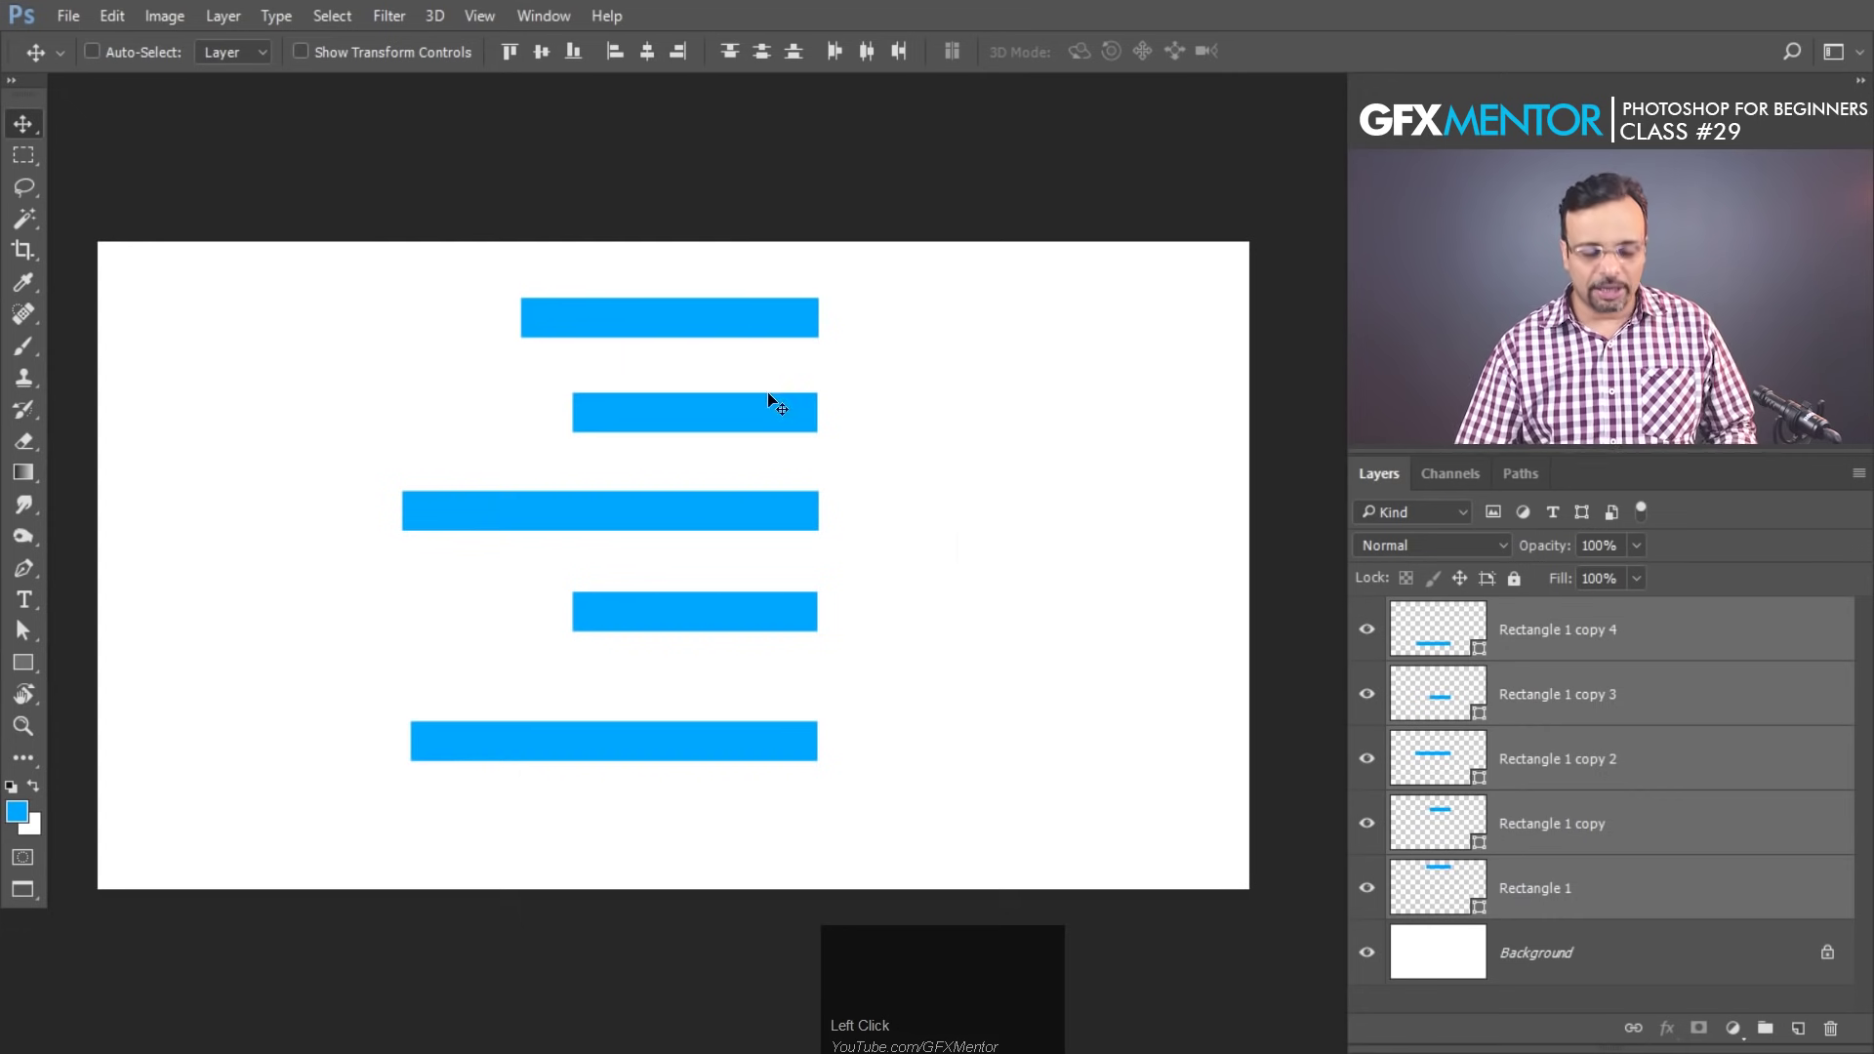
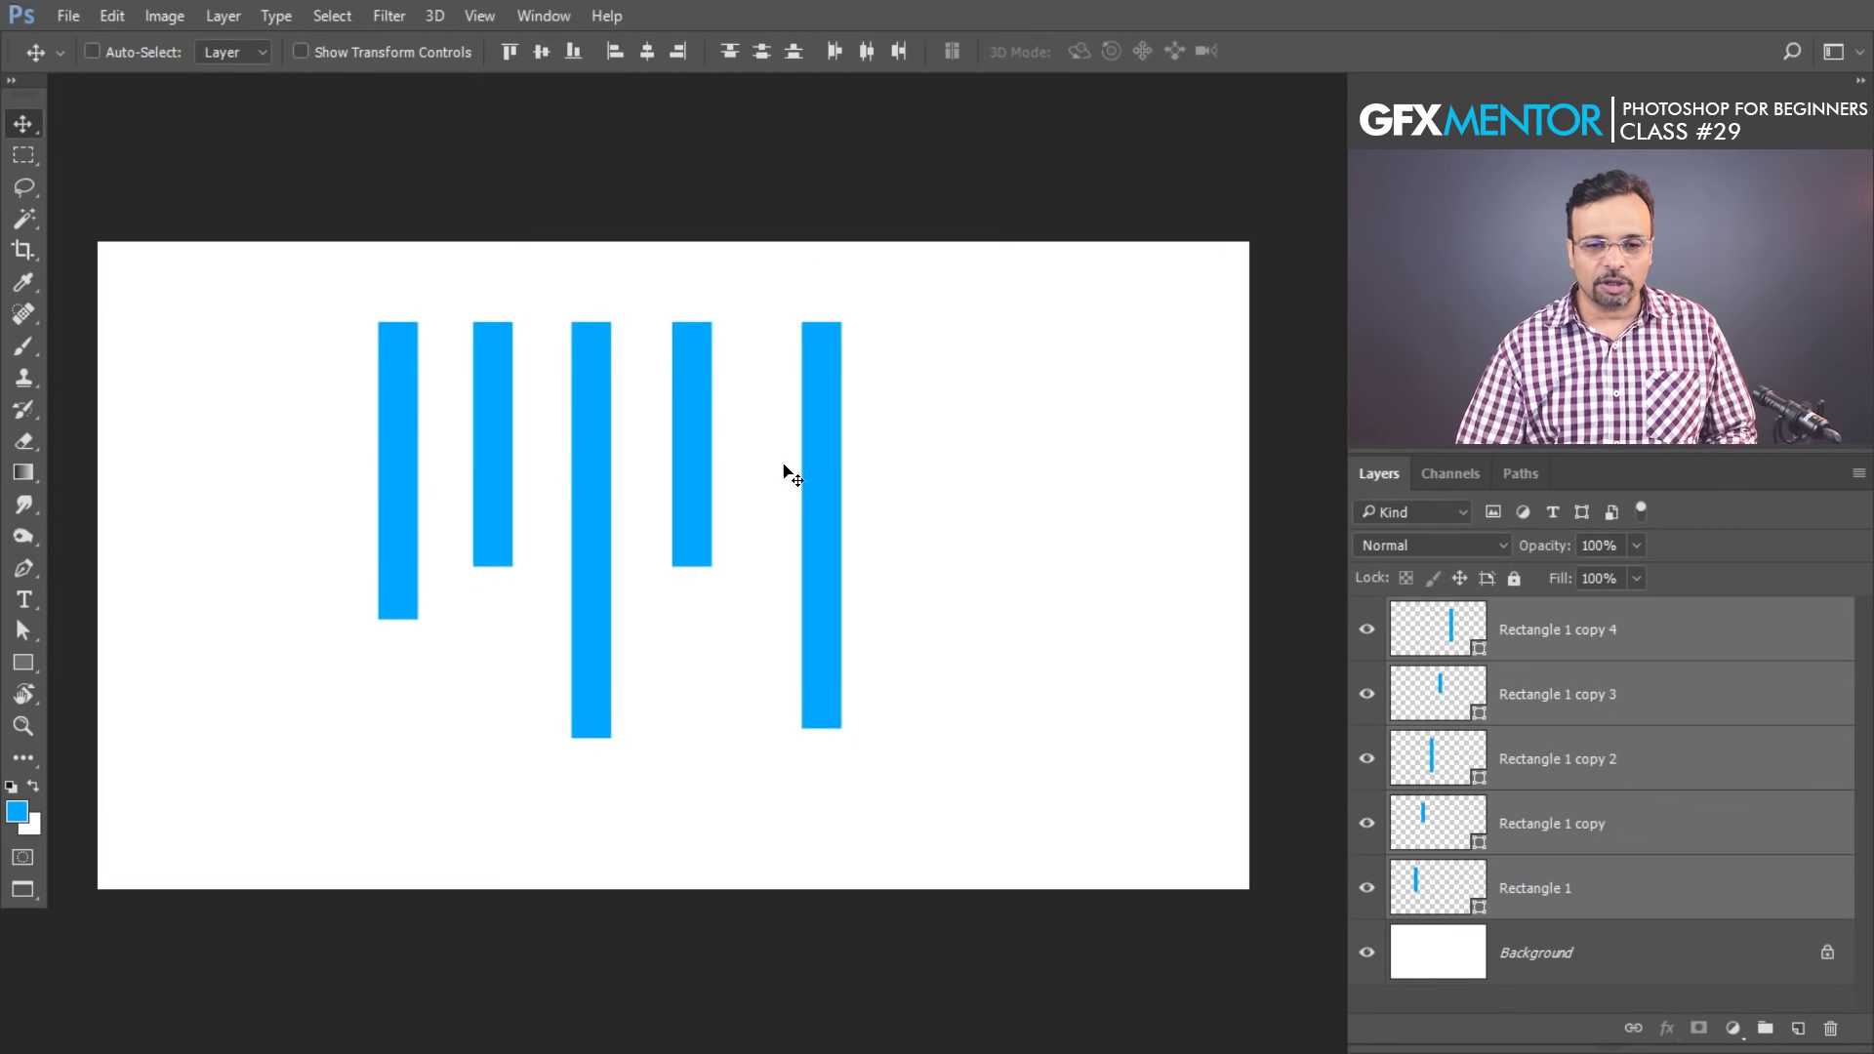
# - Align the upright bars' bottom edges and distribute their horizontal centers evenly
pyautogui.click(516, 67)
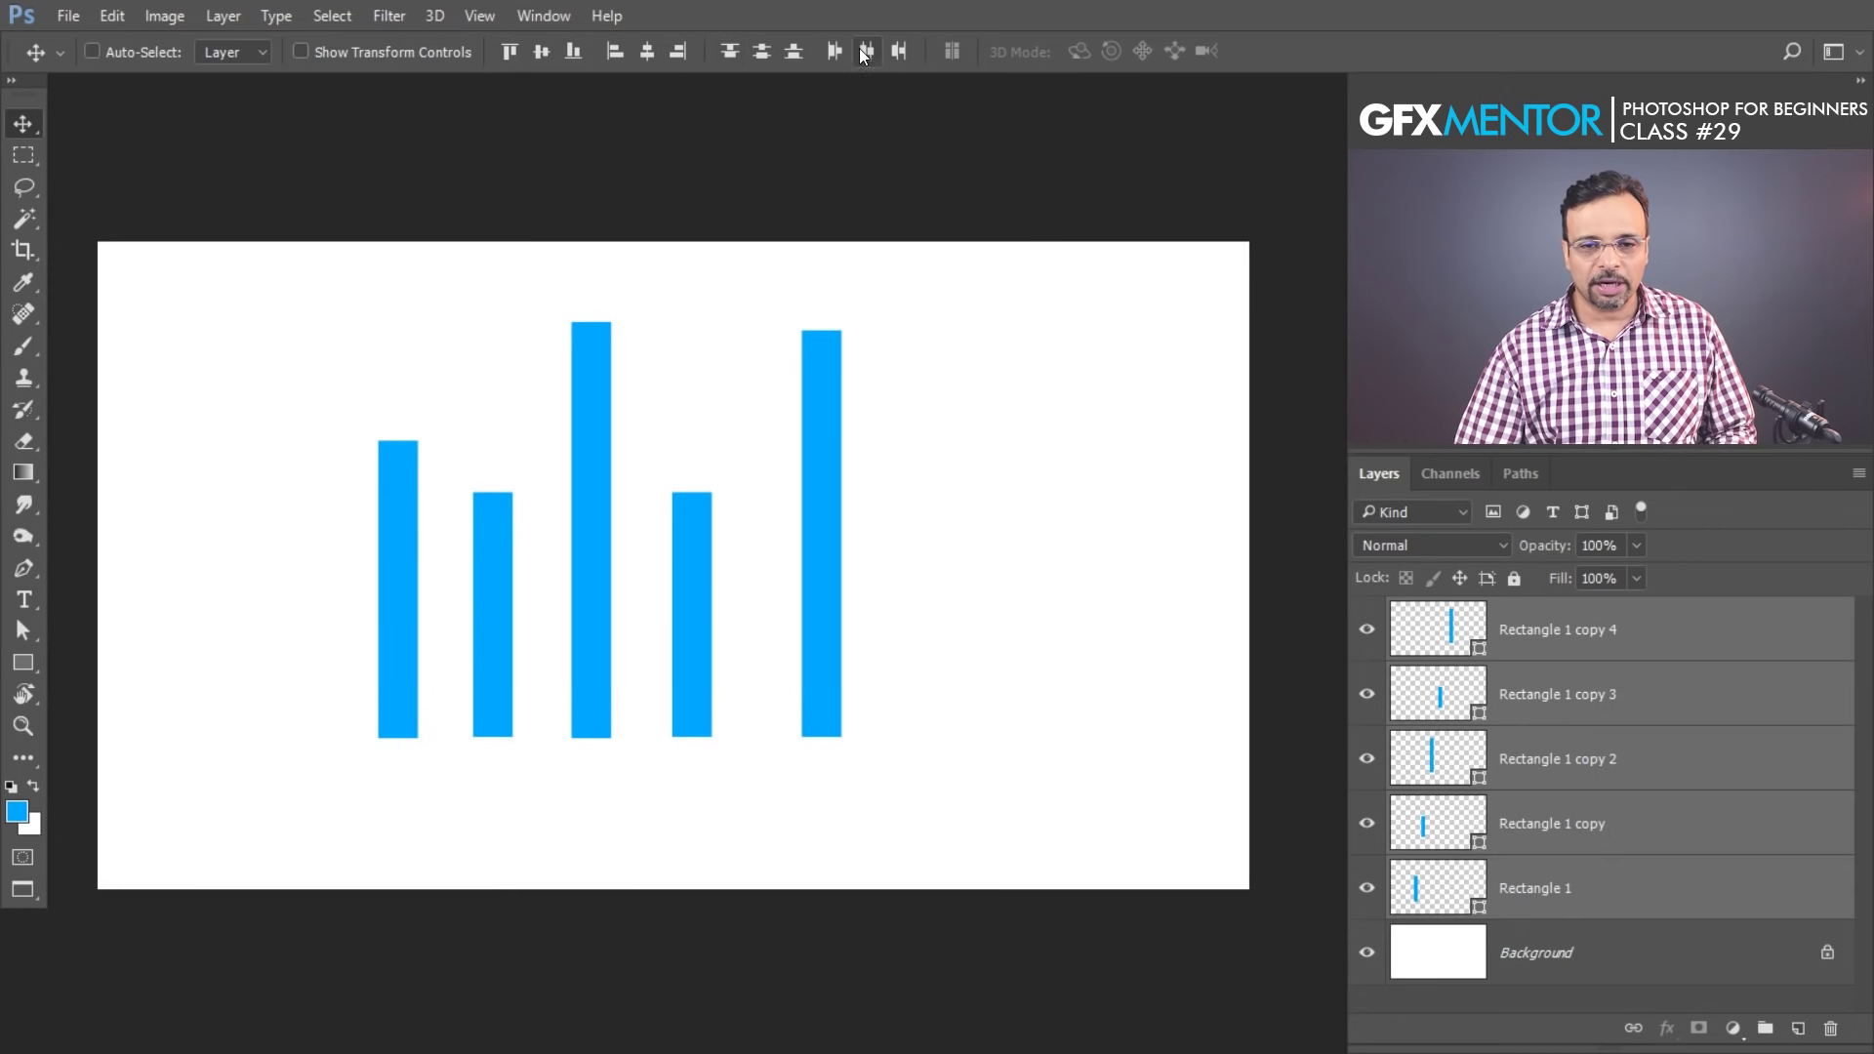
pyautogui.click(879, 66)
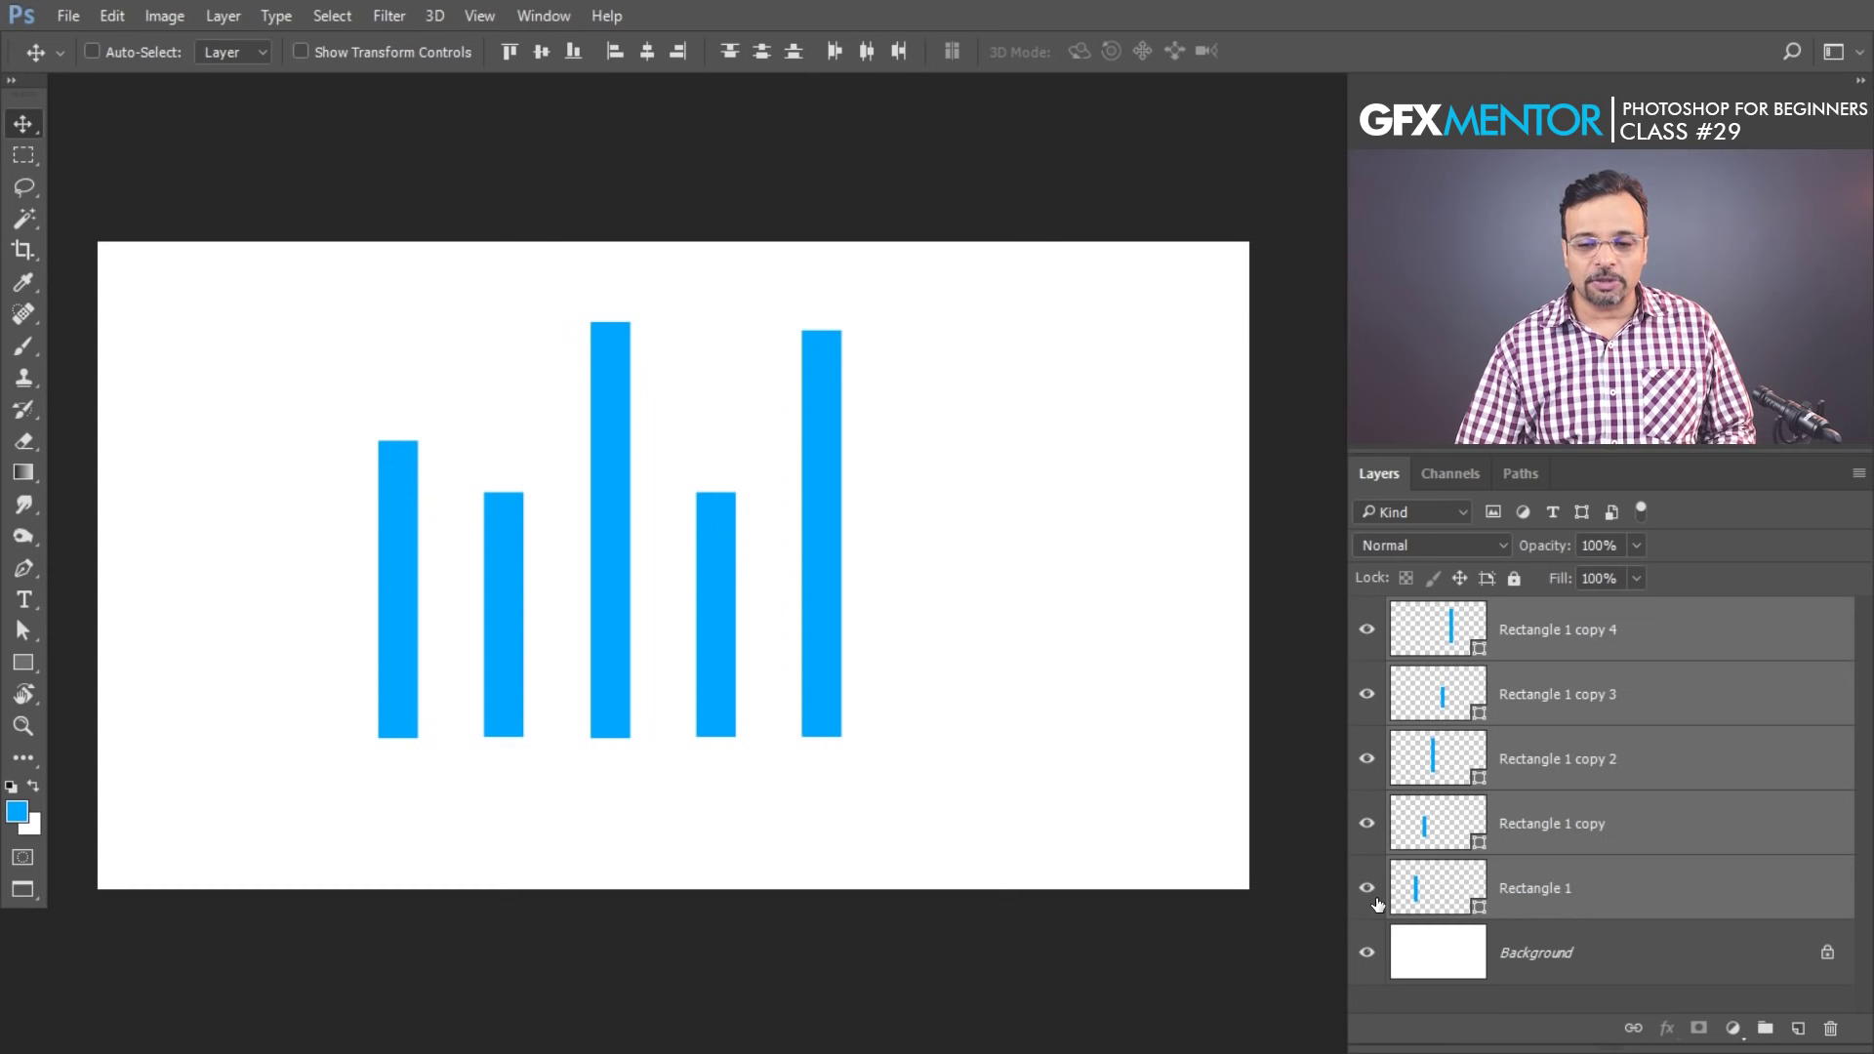
# - Group the five bars with Ctrl+G and draw a new blue square, Rectangle 2
pyautogui.press('ctrl+g')
pyautogui.moveTo(1382, 613); pyautogui.dragTo(1255, 538)
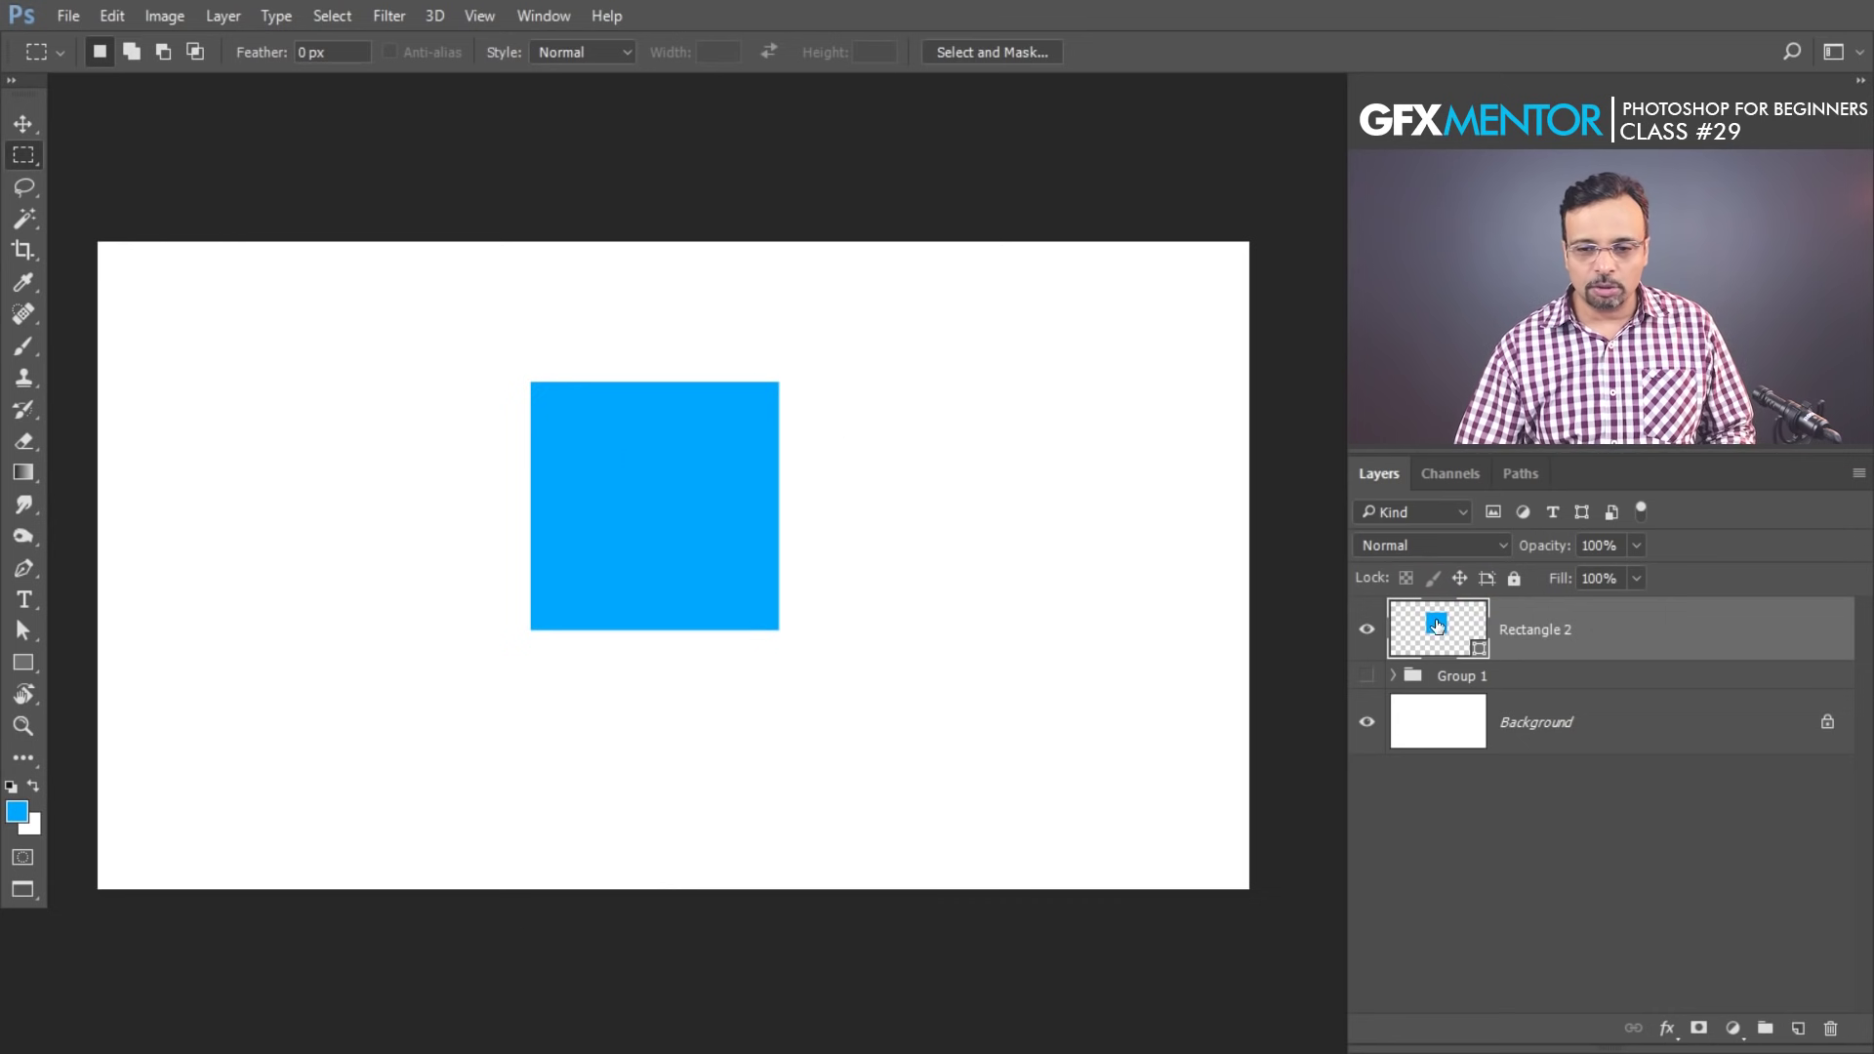
# - Select the whole canvas, centre the square on it, then drop the selection with Ctrl+D
pyautogui.click(30, 137)
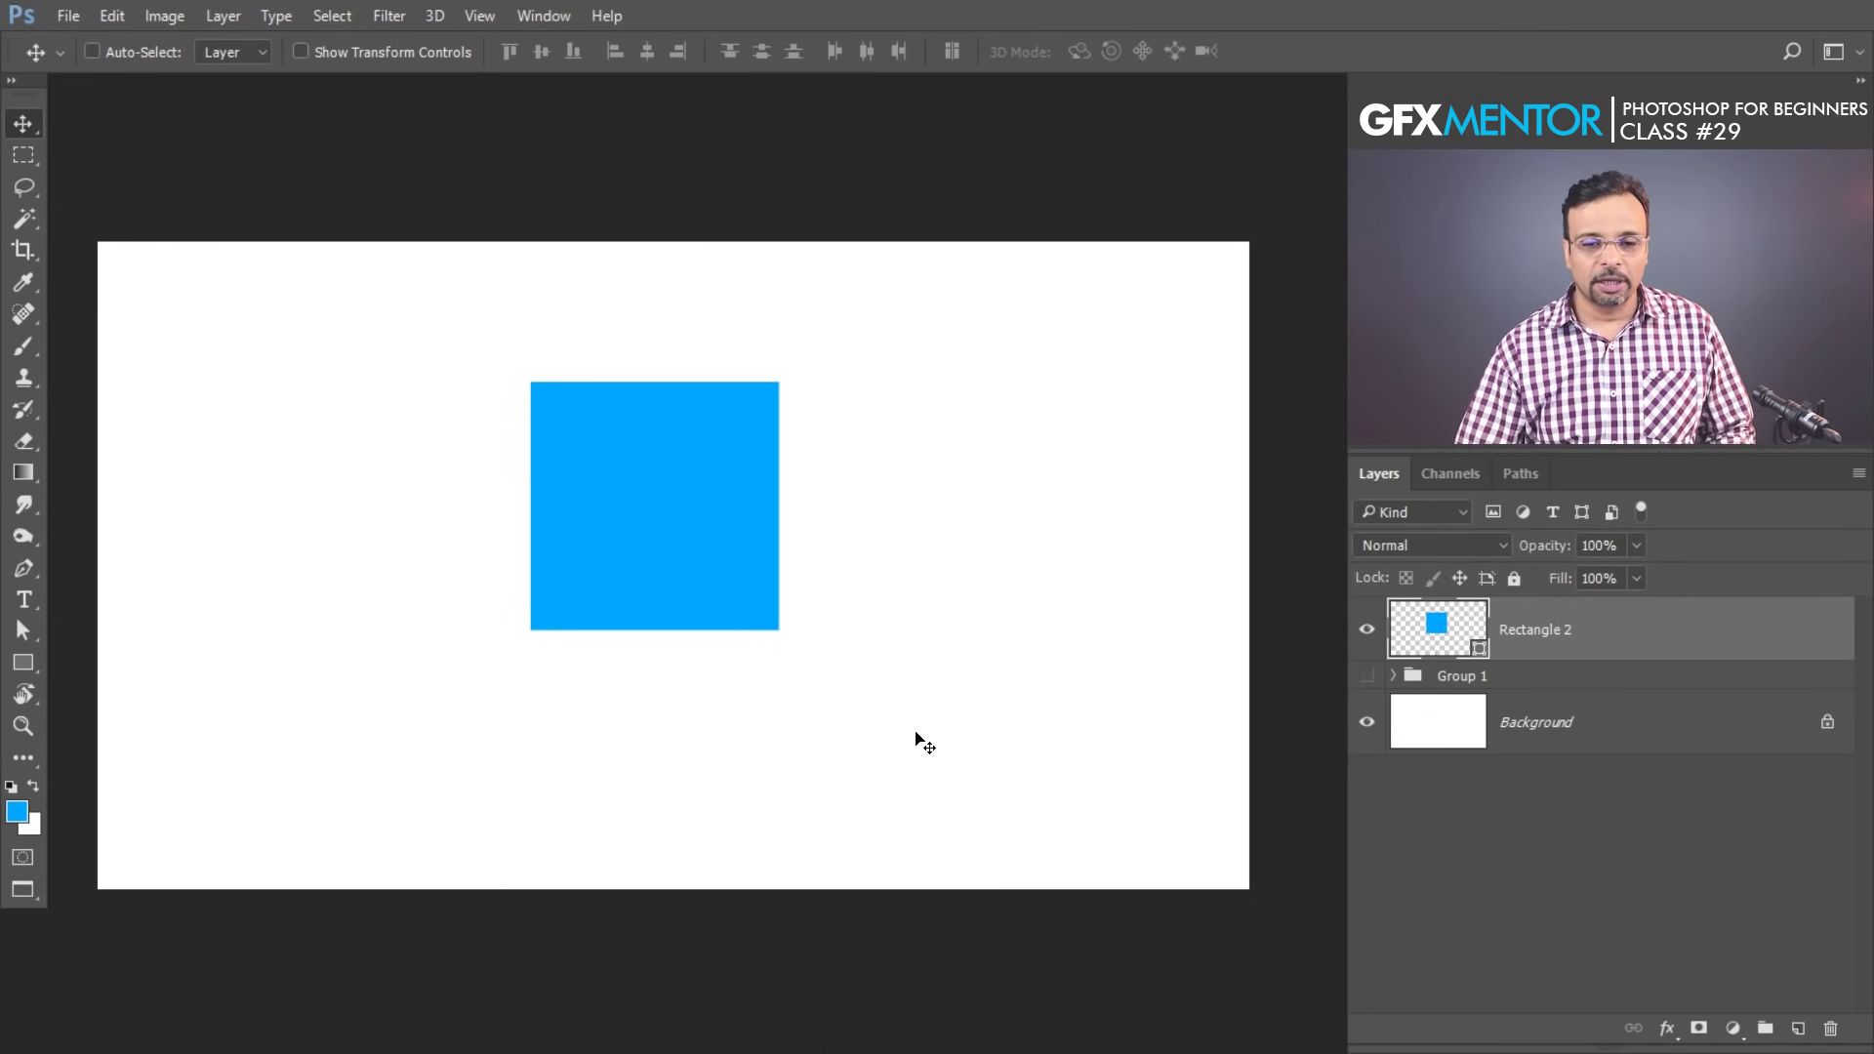
pyautogui.click(653, 480)
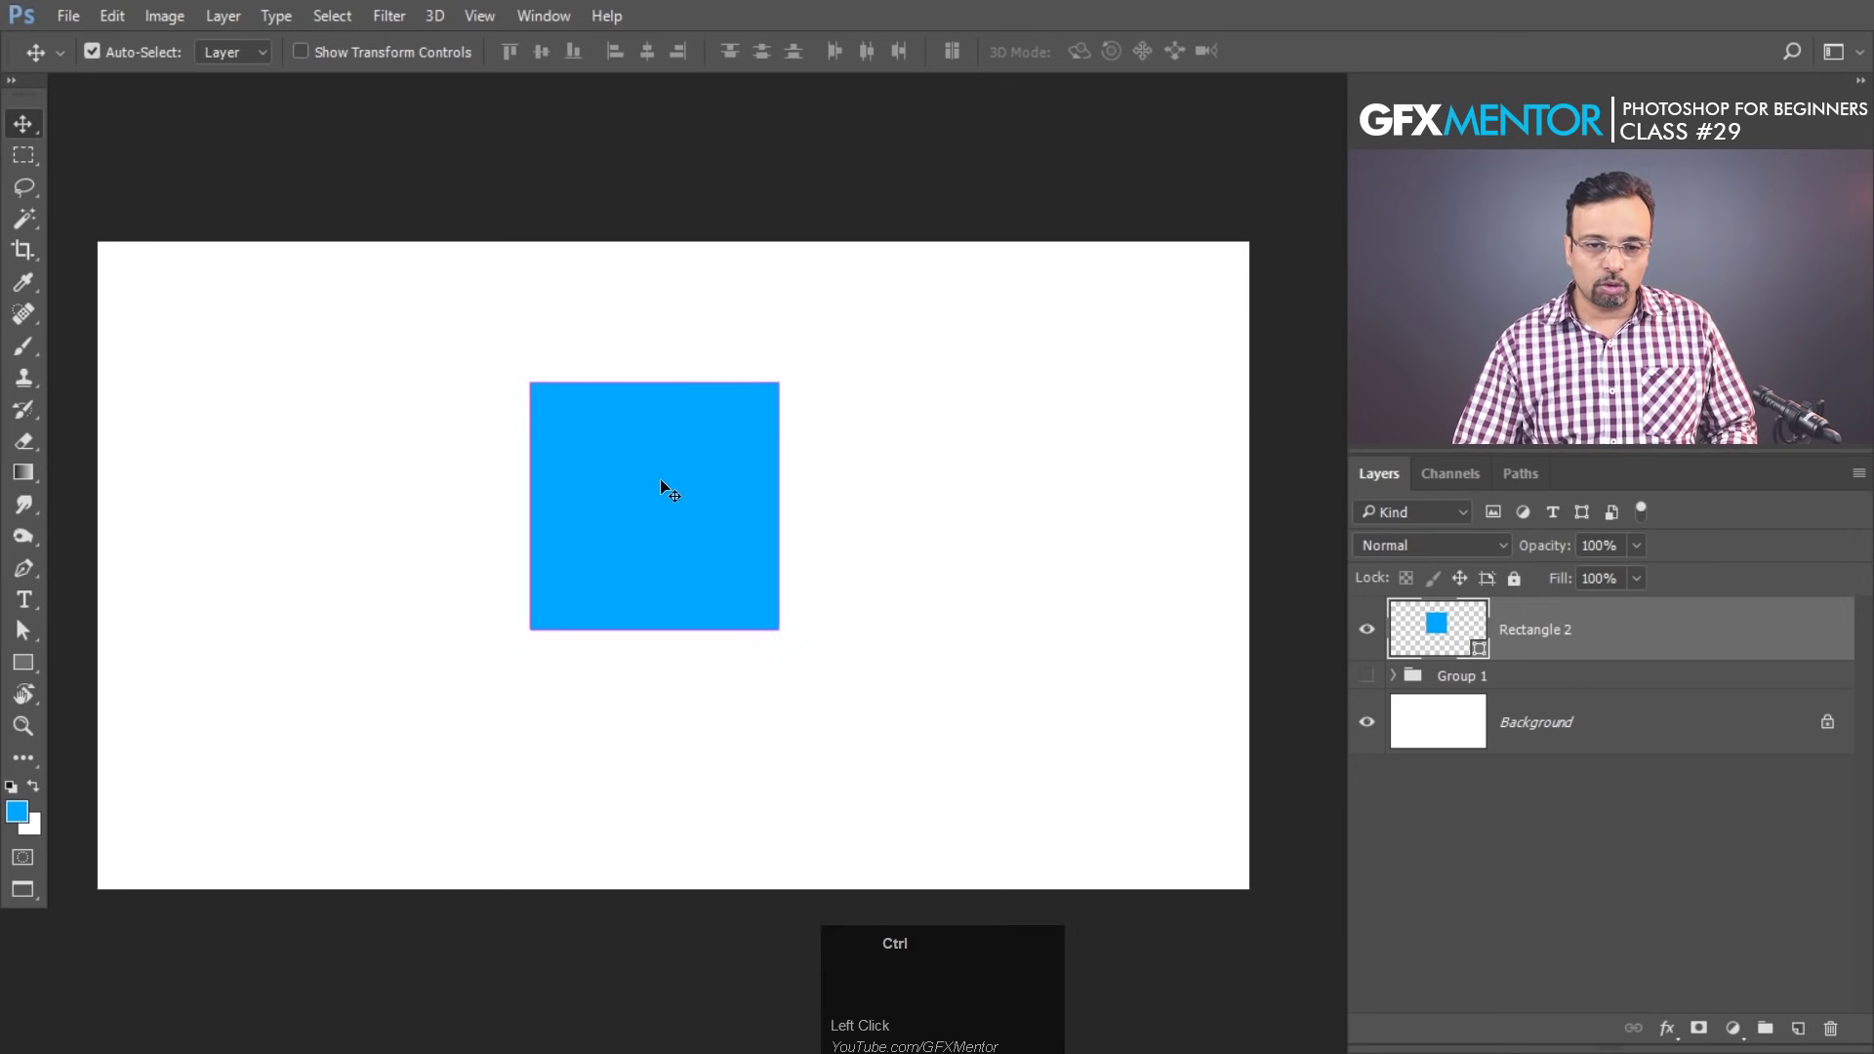
pyautogui.press('ctrl+a')
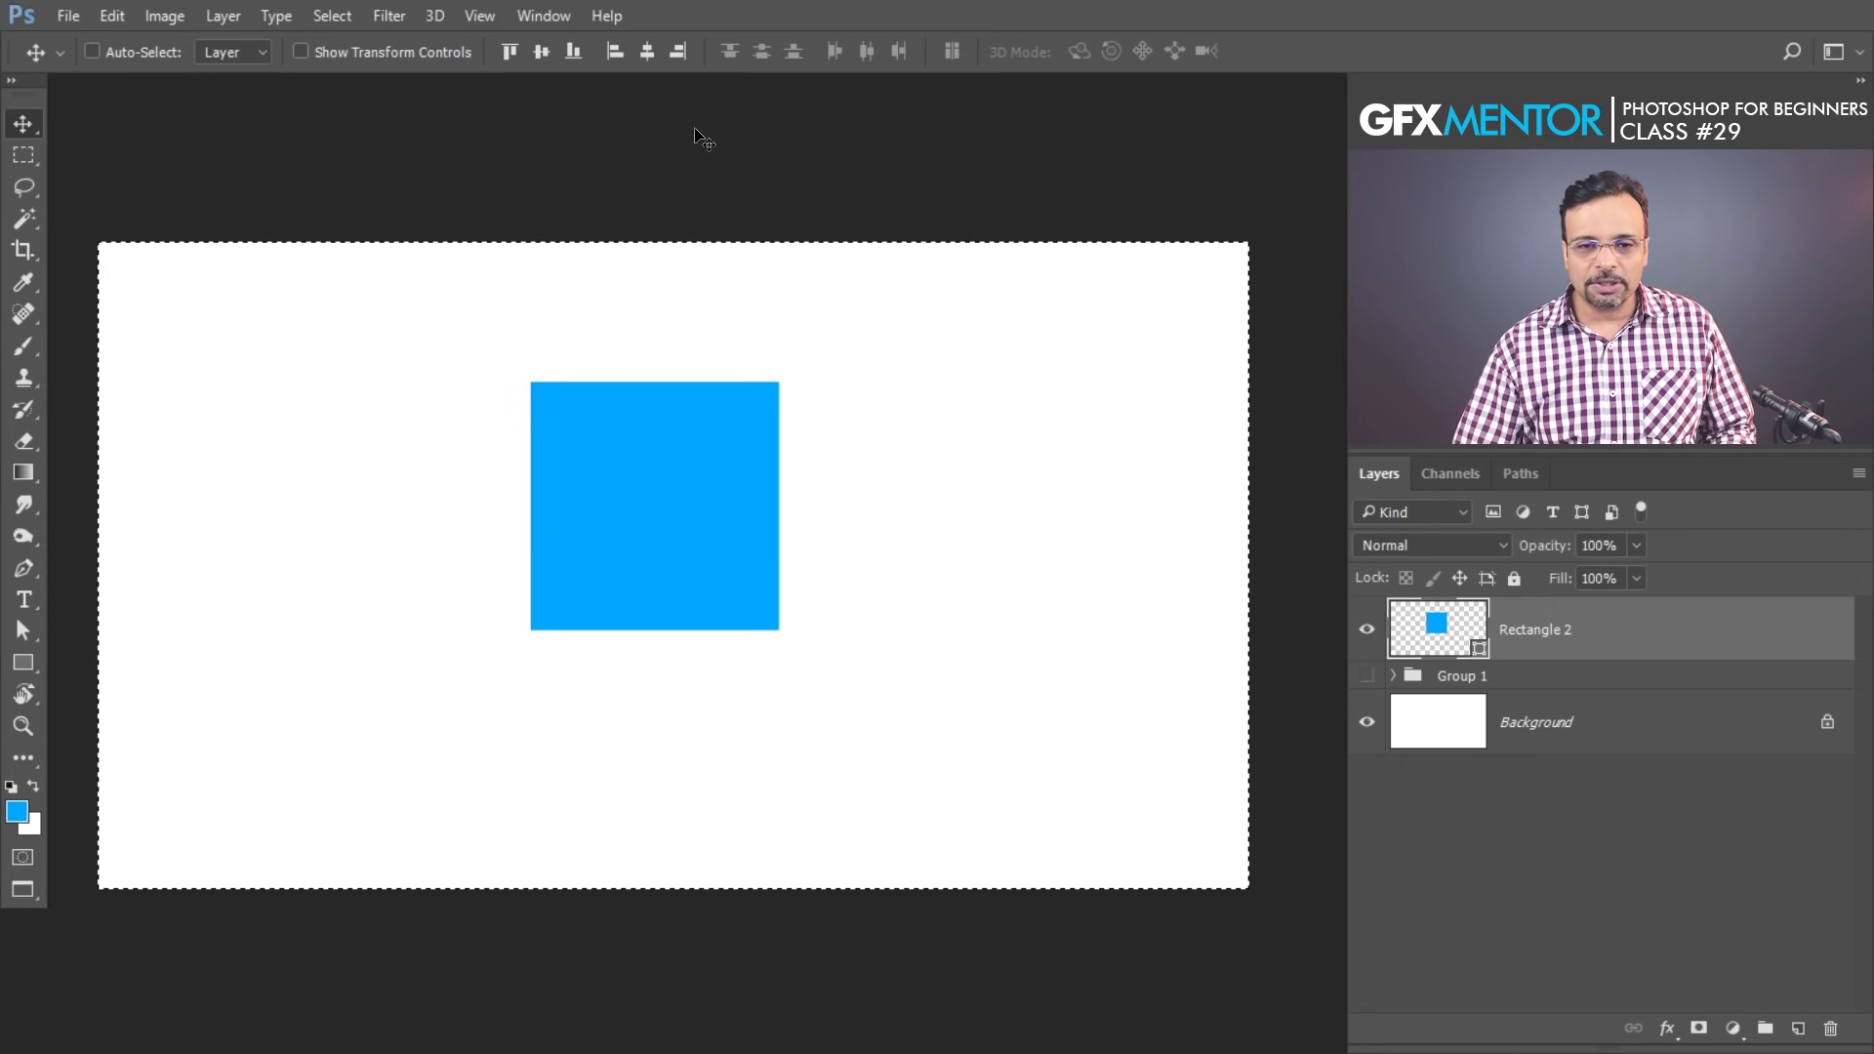
pyautogui.click(654, 72)
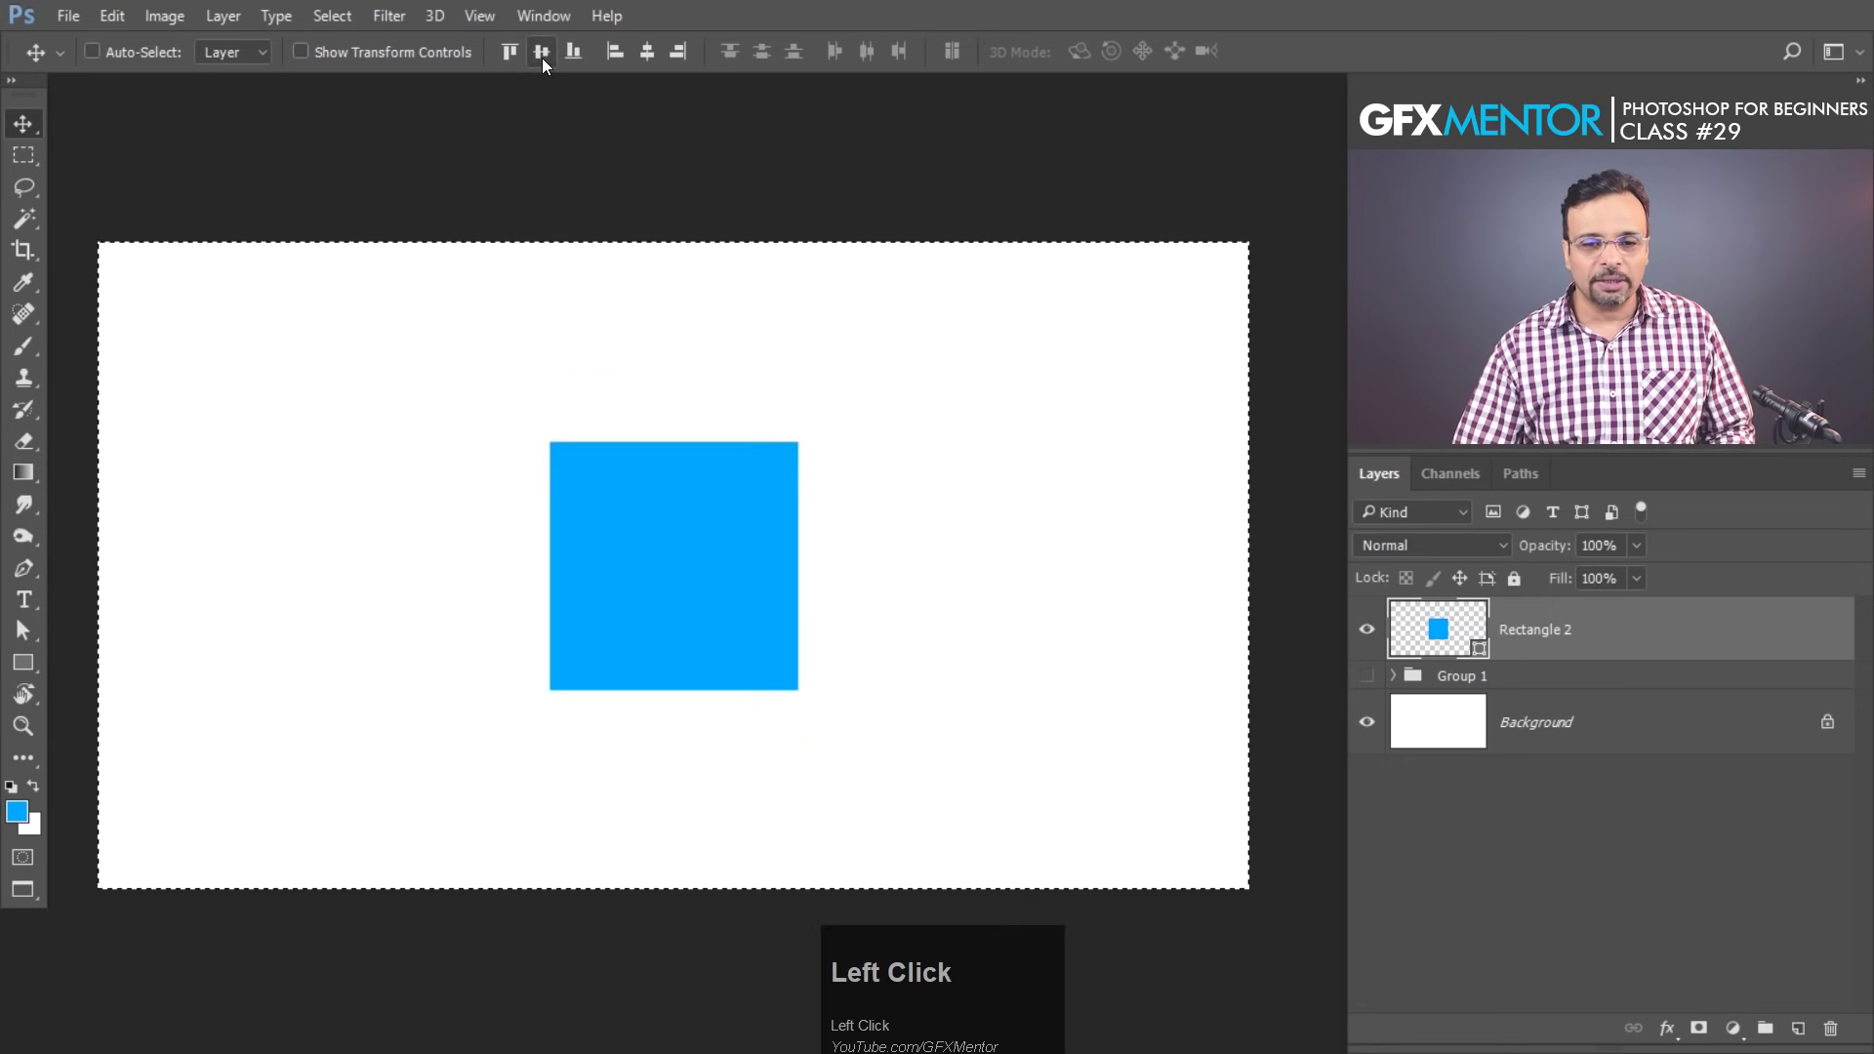
pyautogui.press('ctrl+d')
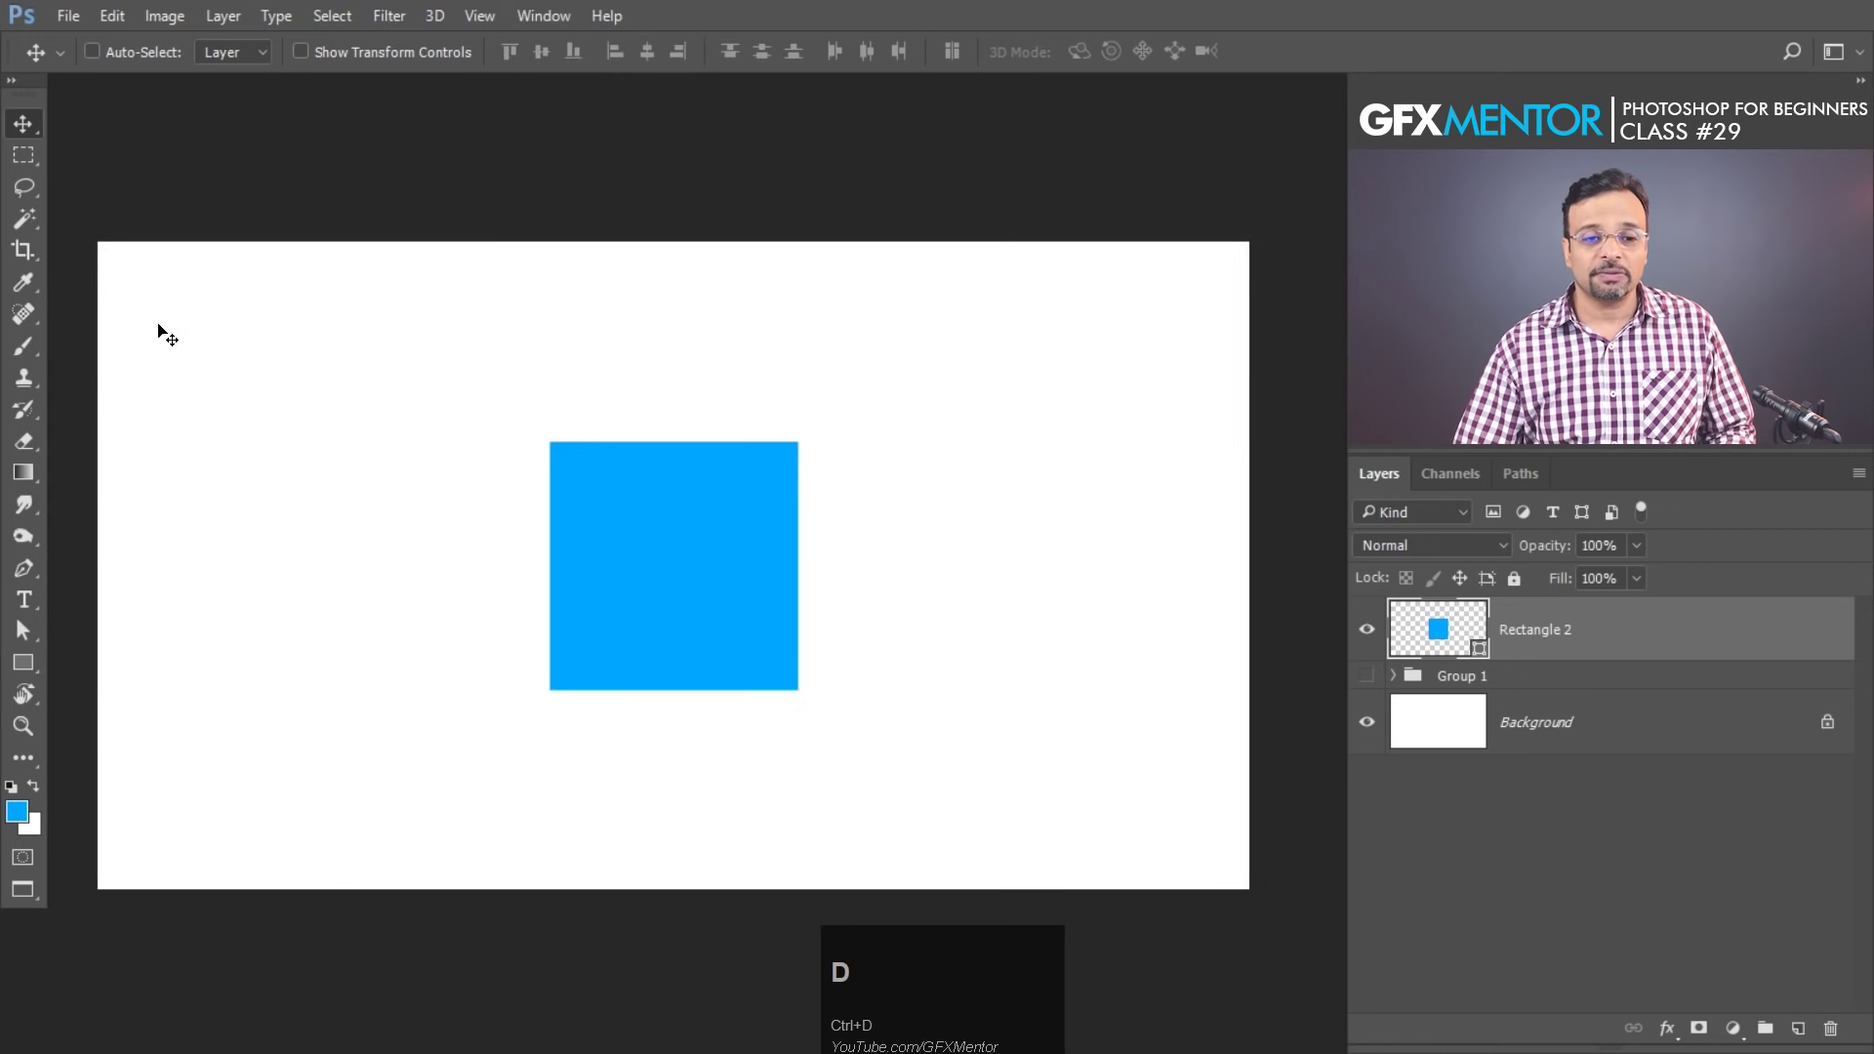
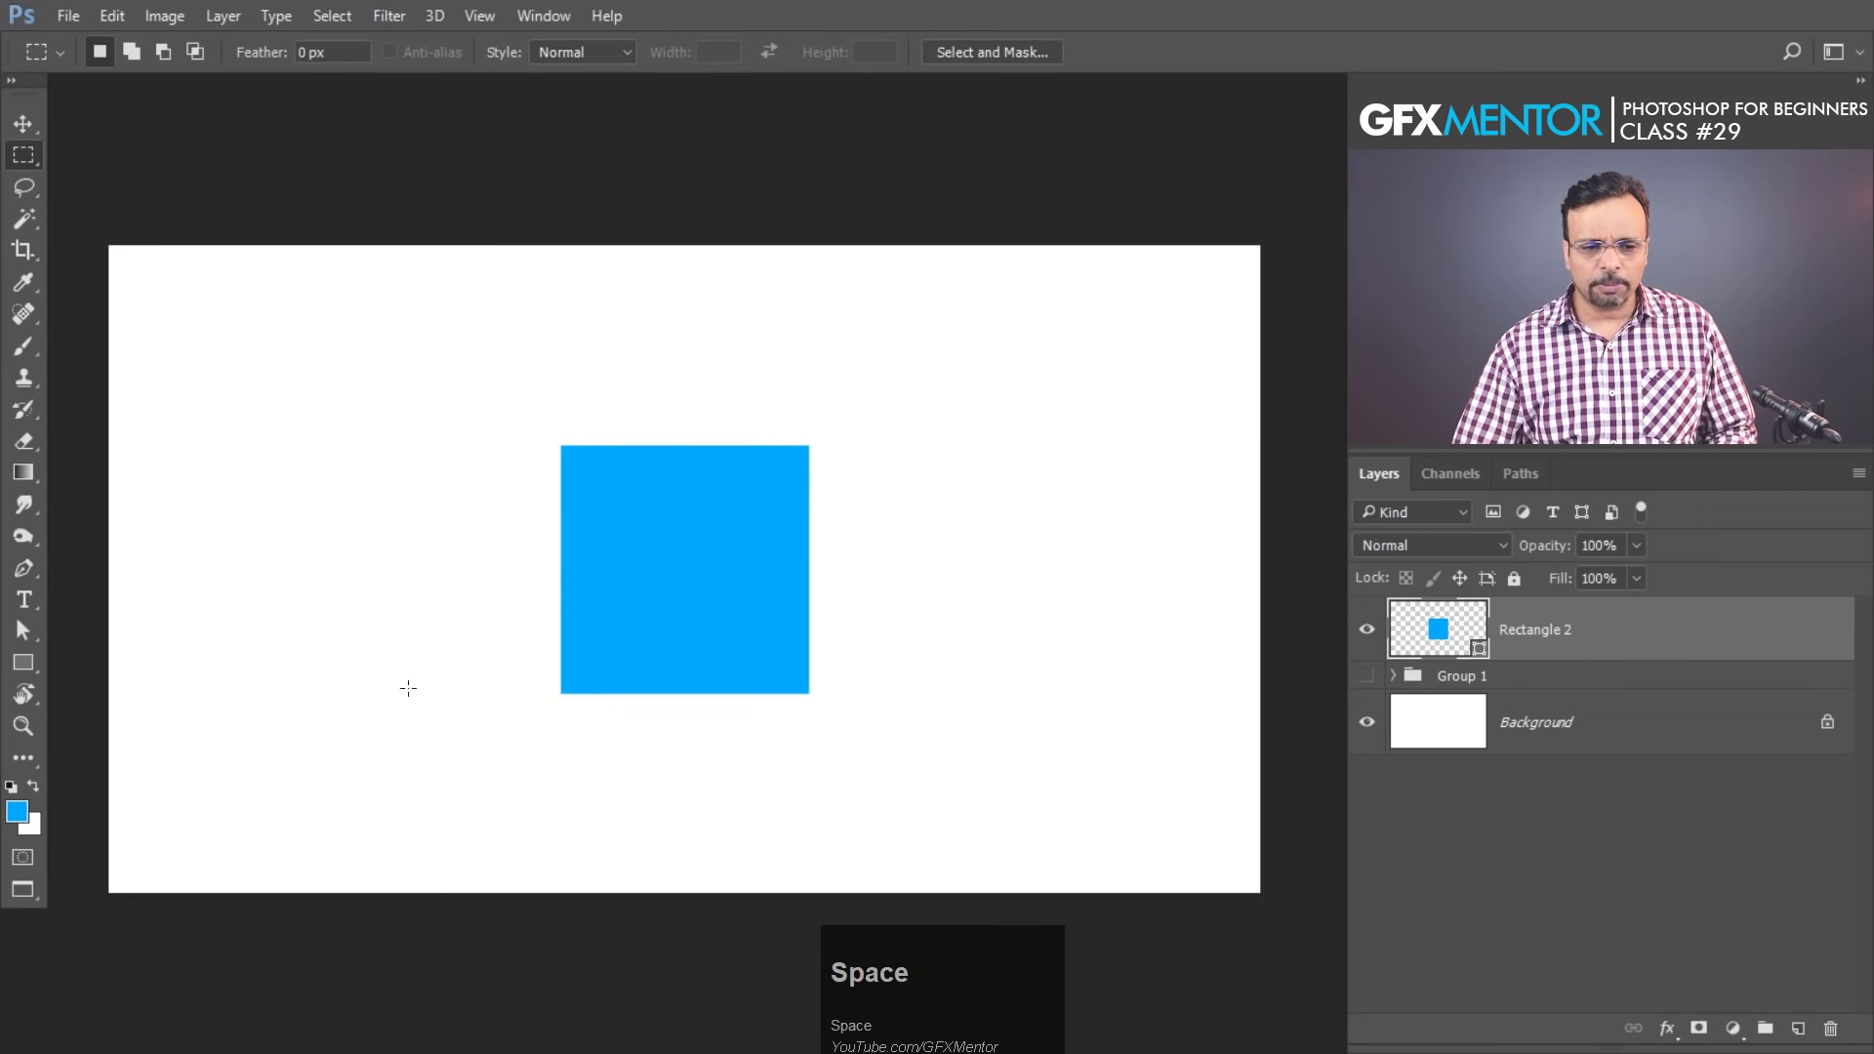
# - Show the rulers, fit the view, and clear the vertical centre guide from the canvas
pyautogui.press('ctrl+r')
pyautogui.press('space')
pyautogui.doubleClick(992, 617)
pyautogui.press('space')
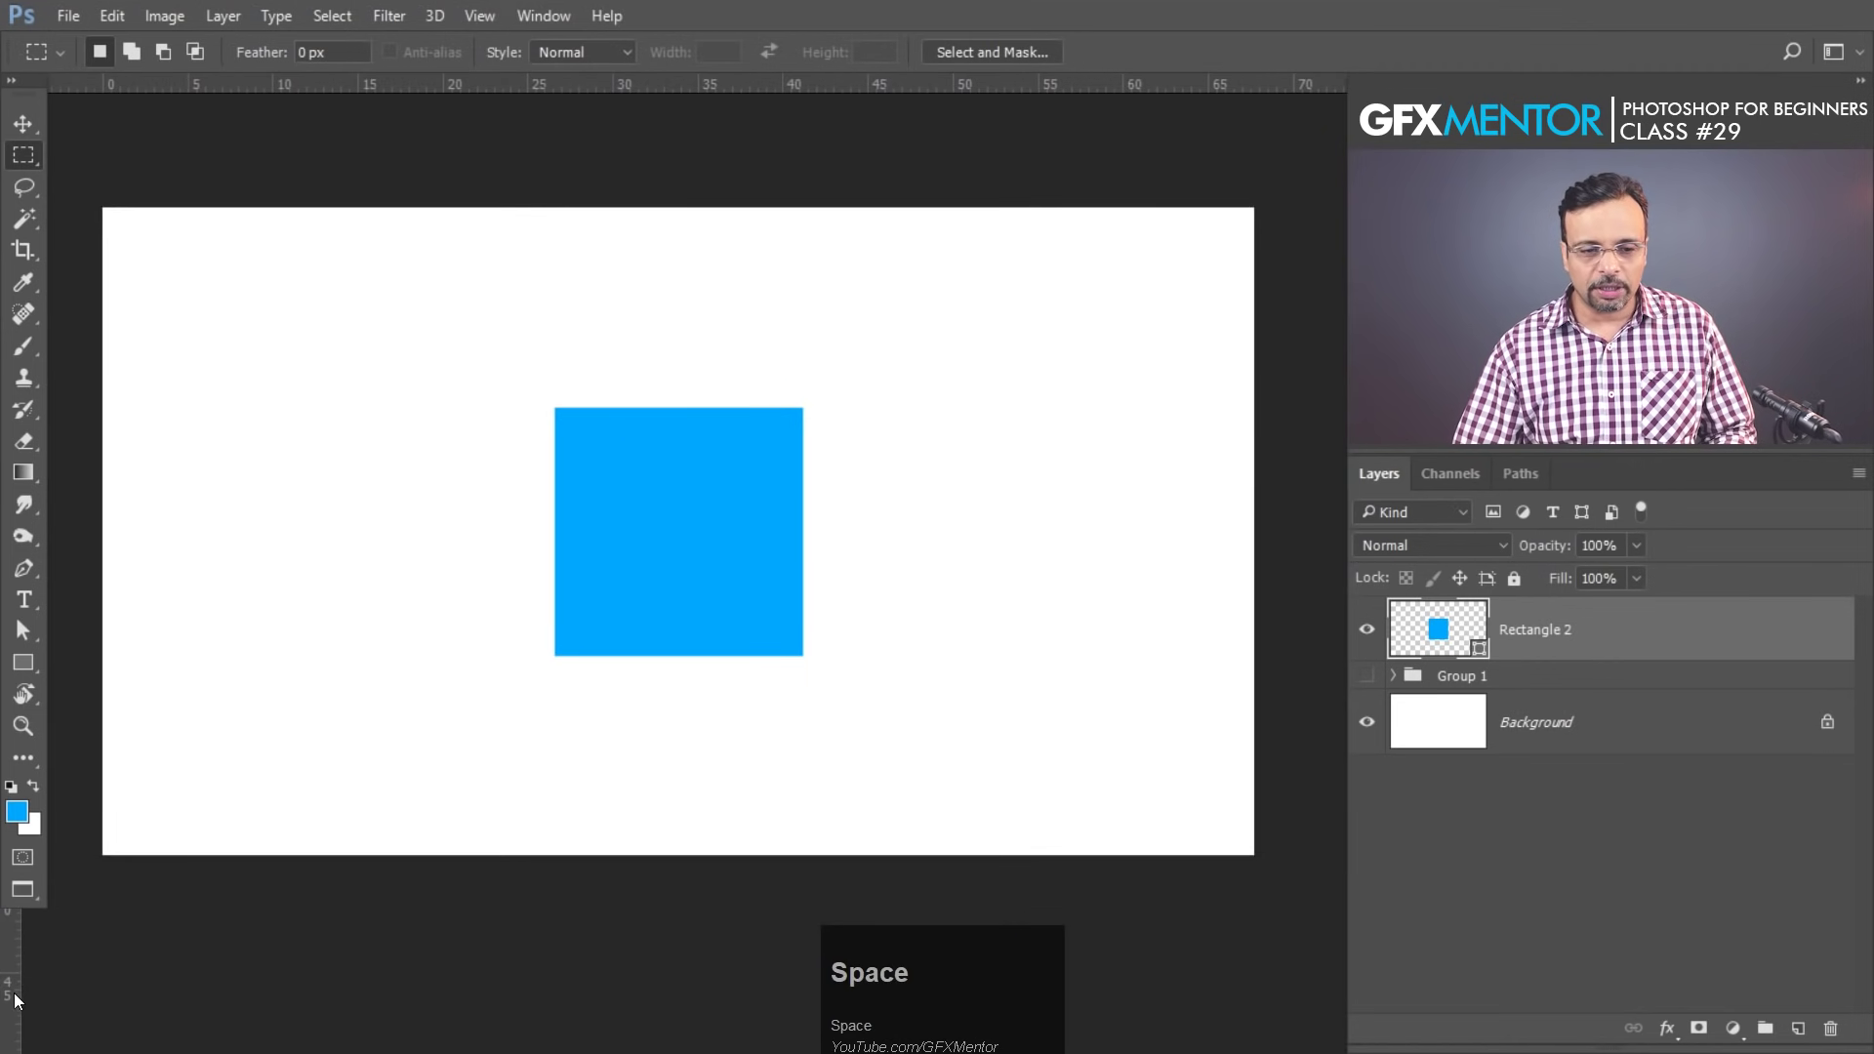
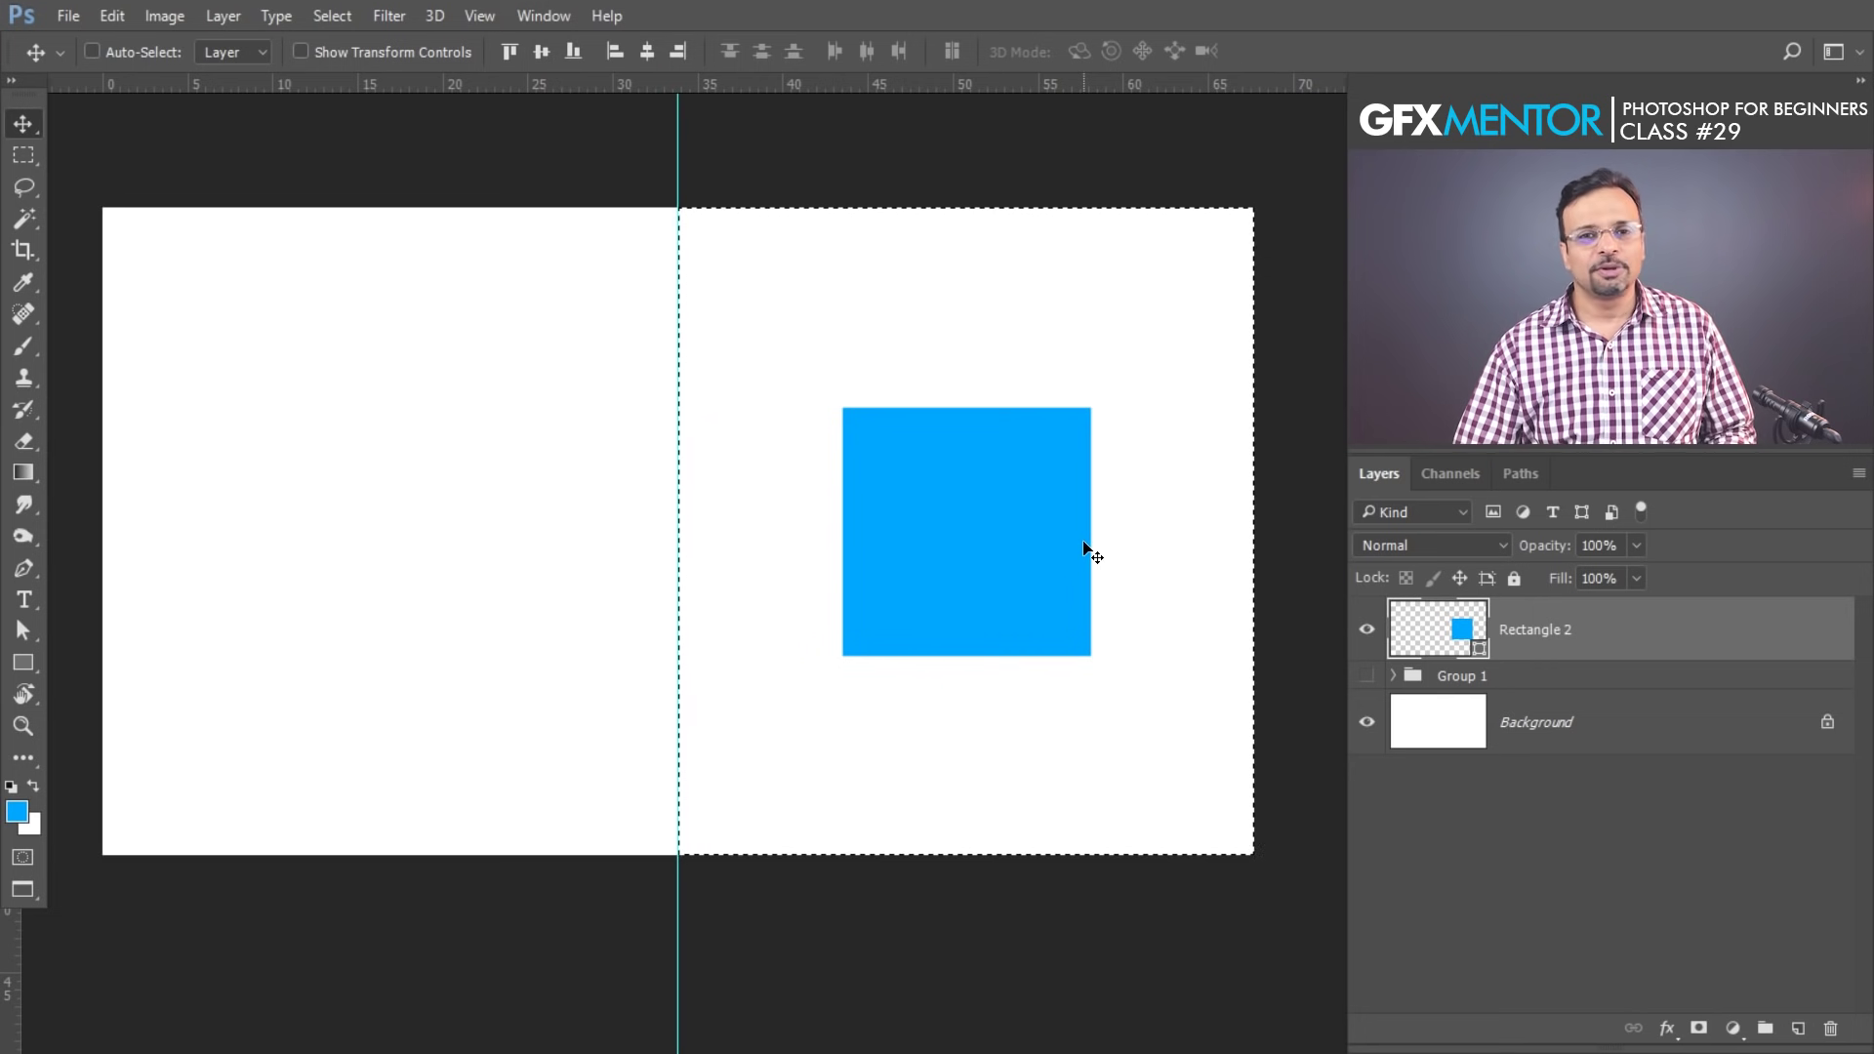
pyautogui.moveTo(1738, 646); pyautogui.dragTo(351, 367)
pyautogui.press('ctrl+;')
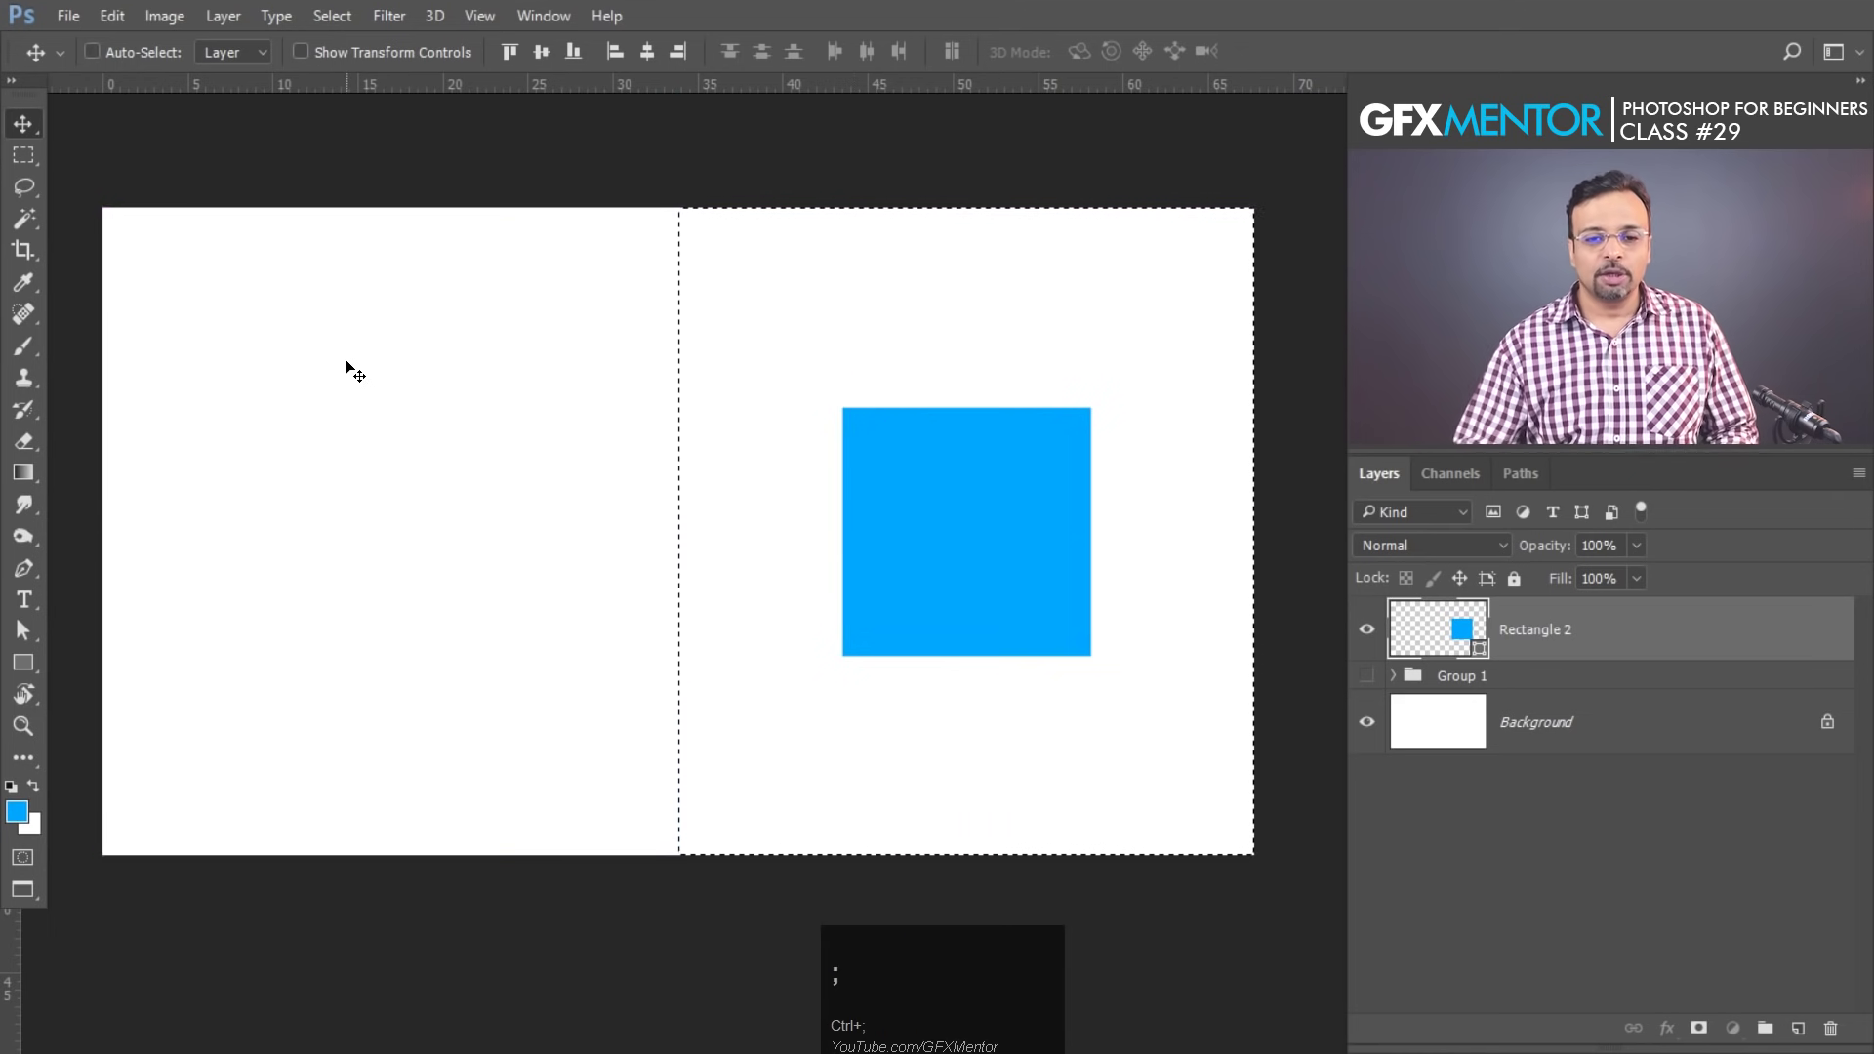
# - Draw a small rectangular marquee near the canvas top-left to align the square to
pyautogui.moveTo(380, 462); pyautogui.dragTo(41, 144)
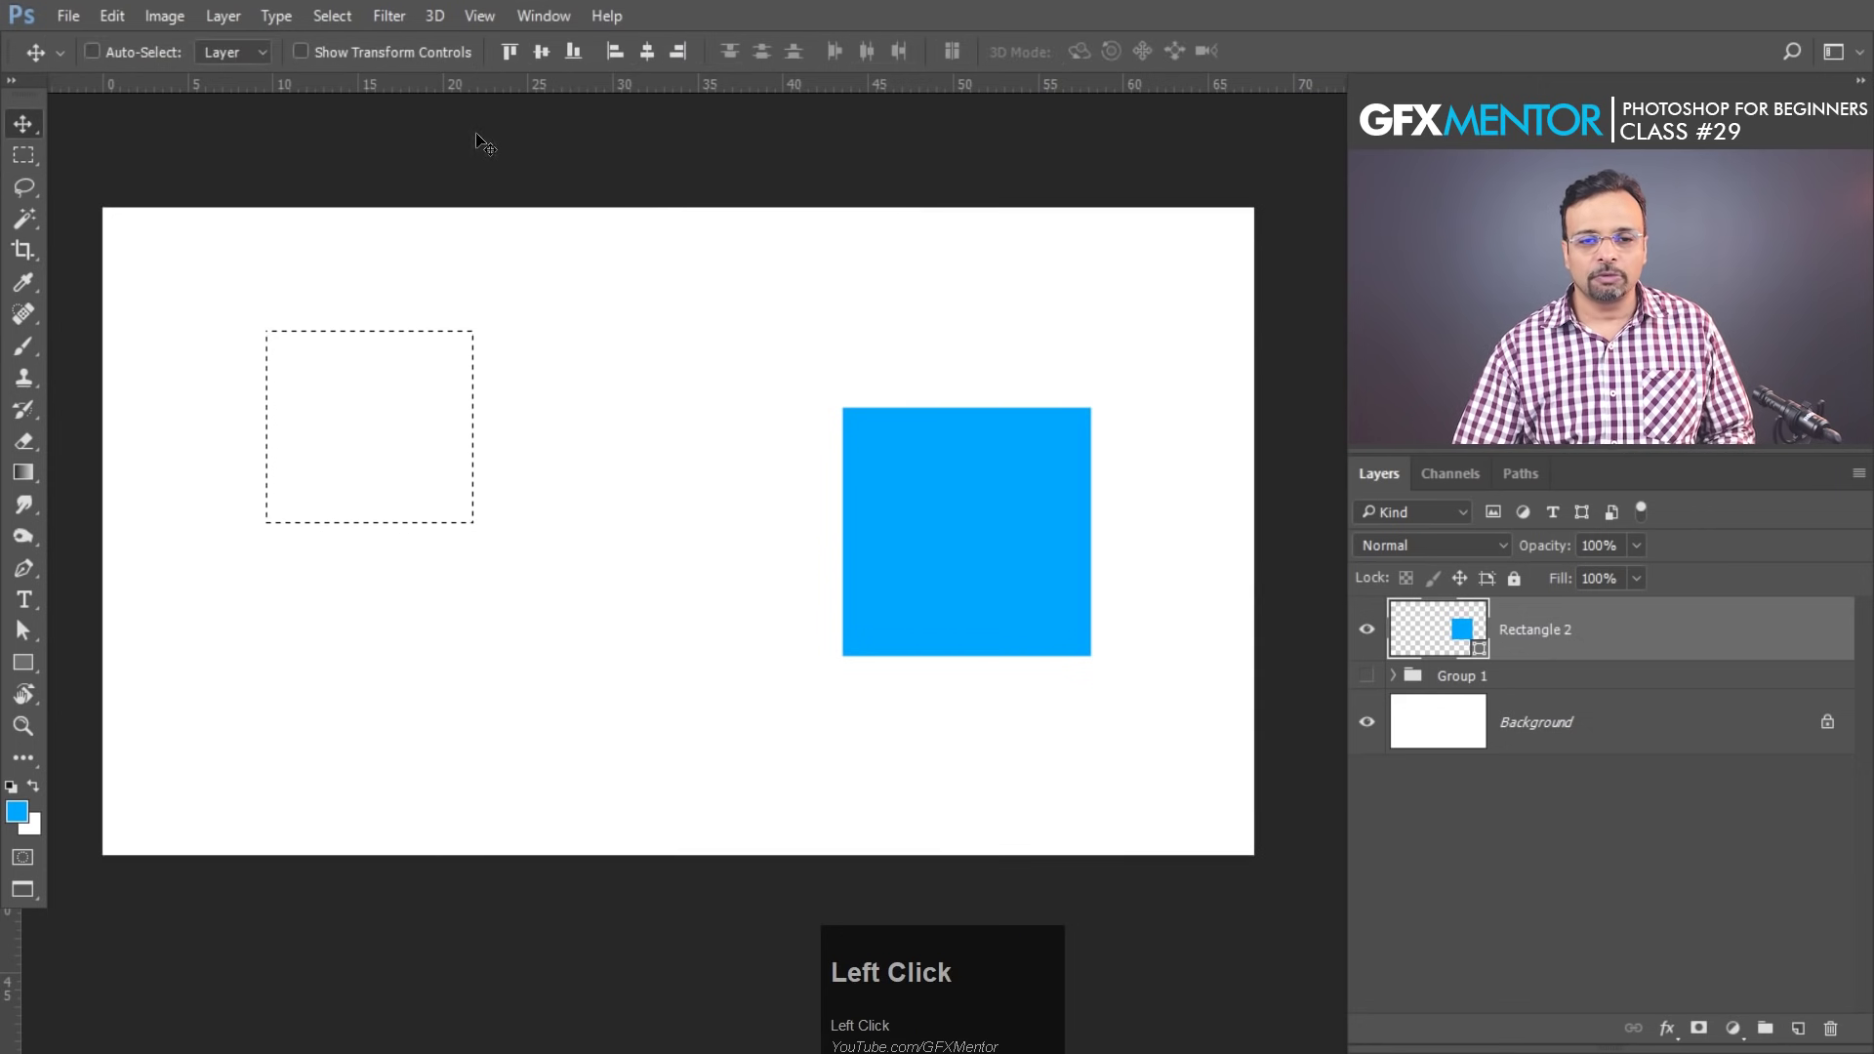